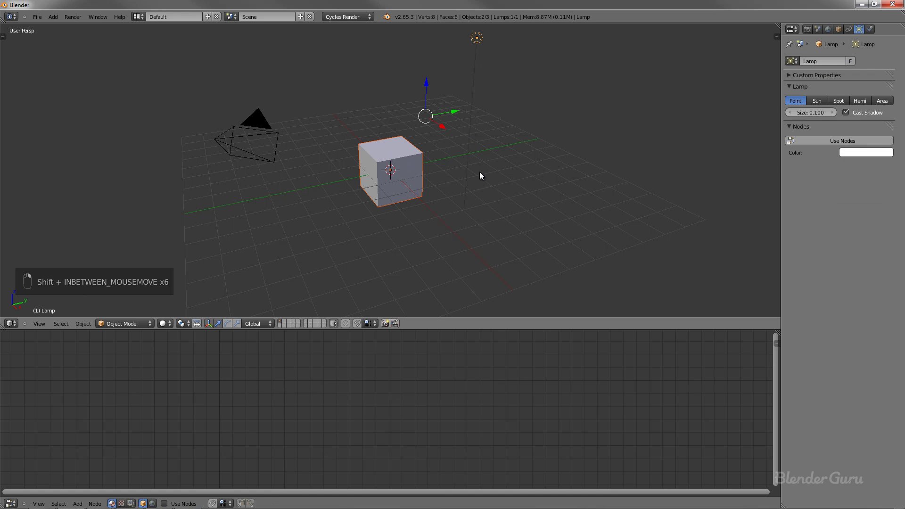
# - Delete the default cube and lamp, leaving only the camera, and switch to top view
pyautogui.moveTo(465, 236); pyautogui.dragTo(520, 208)
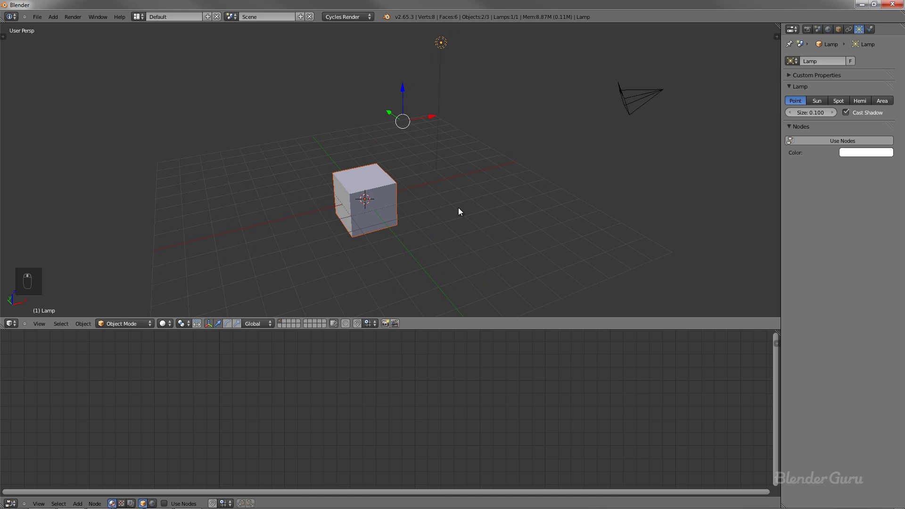
pyautogui.press('x')
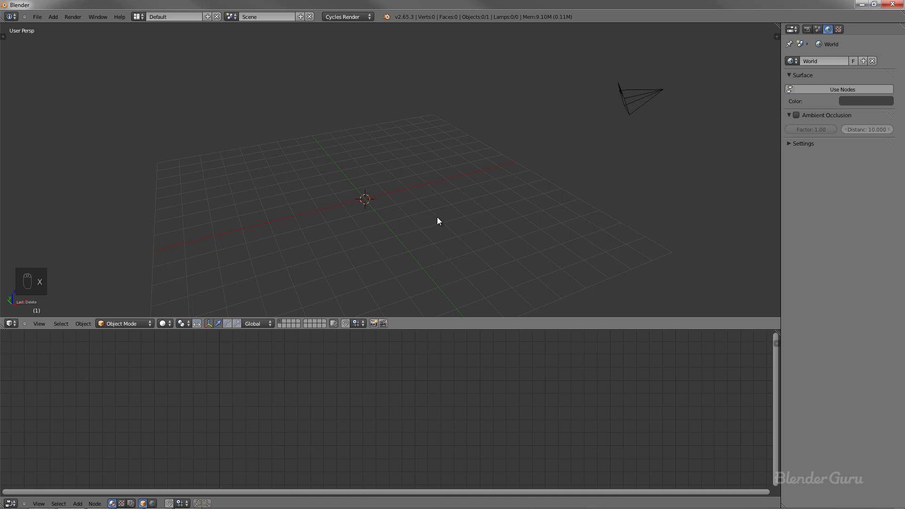
pyautogui.press('KP_7')
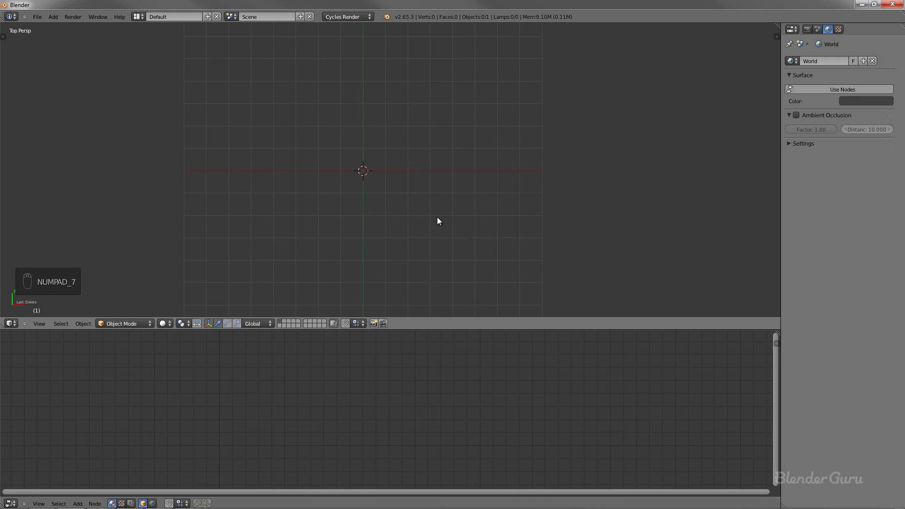
pyautogui.press('shift+a')
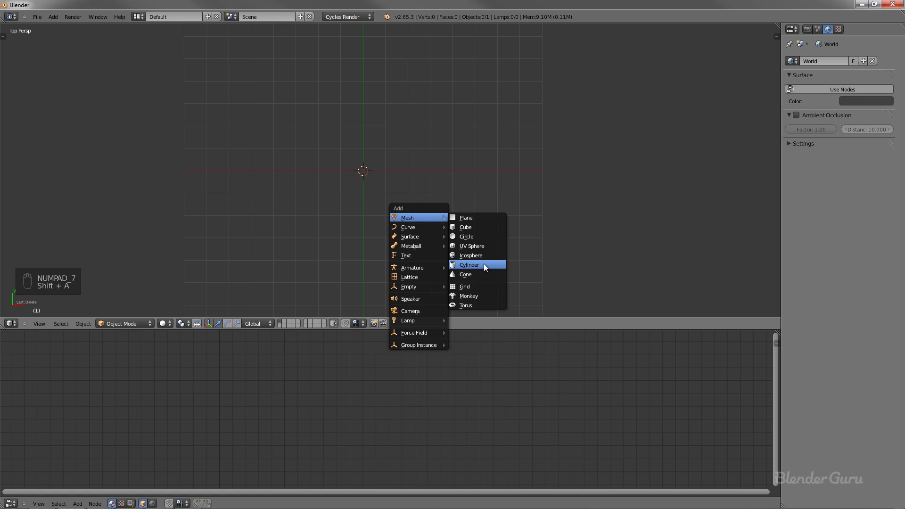
# - Add a mesh cylinder and view it straight from the front in orthographic view
pyautogui.press('t')
pyautogui.moveTo(35, 250); pyautogui.dragTo(384, 210)
pyautogui.middleClick(384, 211)
pyautogui.press('KP_1')
pyautogui.press('KP_5')
# - Scale the cylinder into a squat pan body and move it up along Z onto the ground plane
pyautogui.press('t')
pyautogui.press('s')
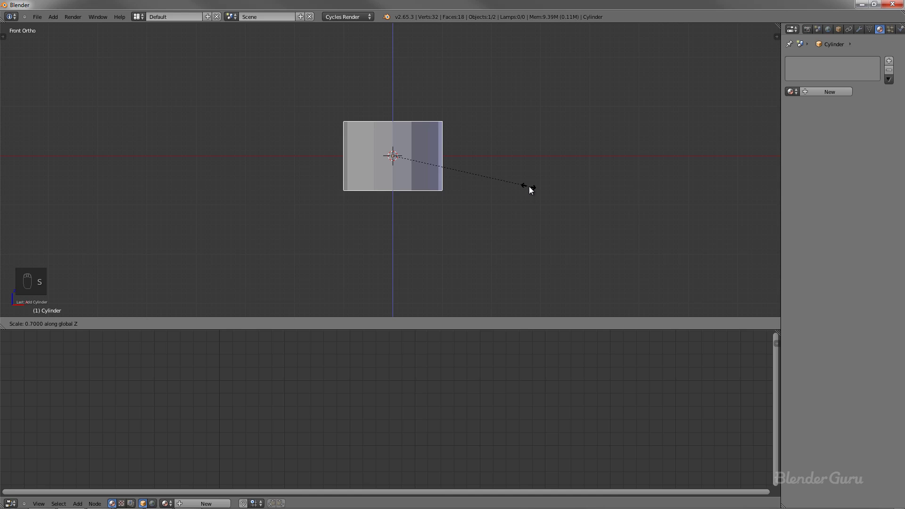
pyautogui.press('g')
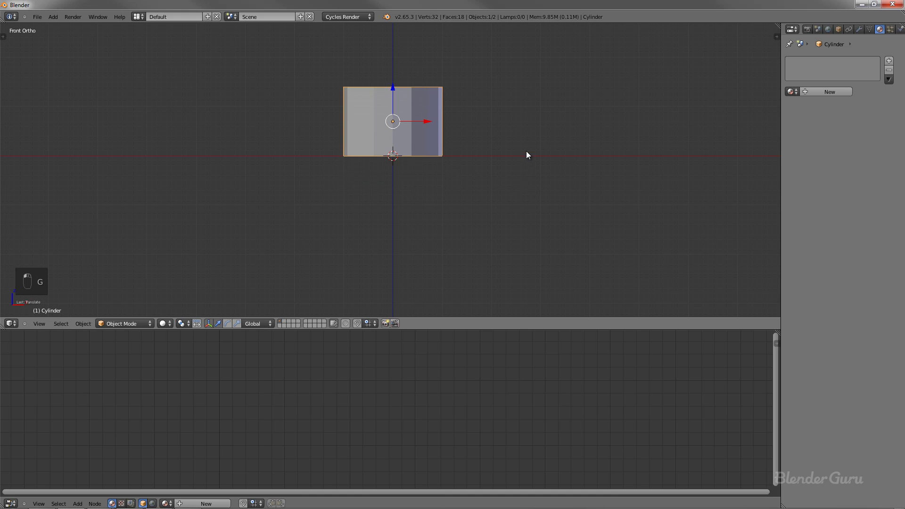
pyautogui.press('s')
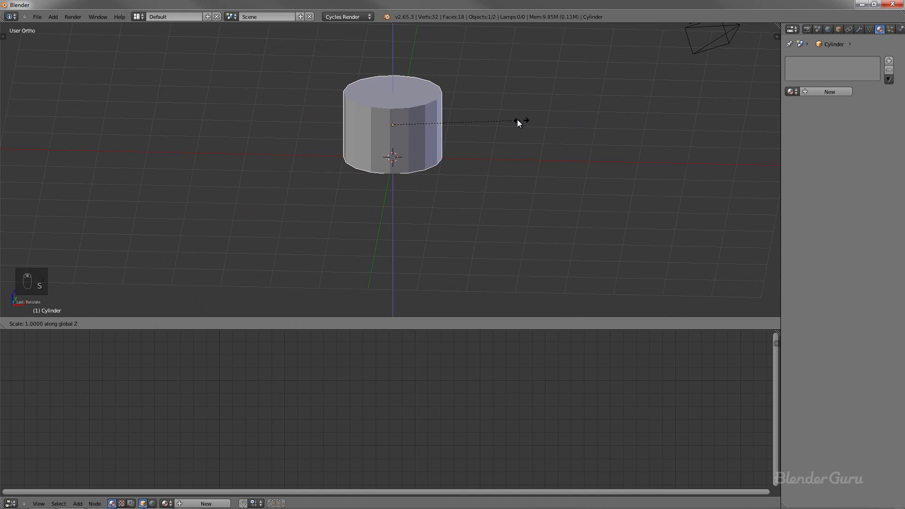
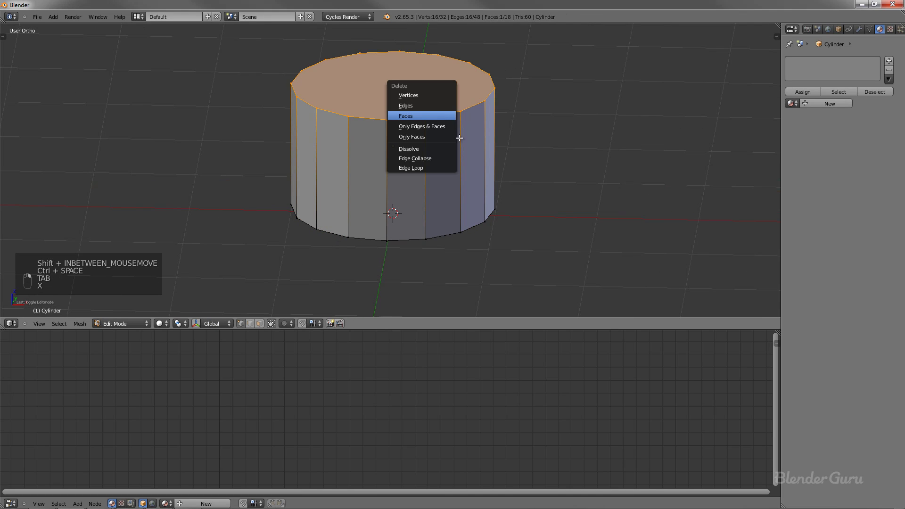
# - Delete the cylinder's top face and add a supporting edge loop near the base
pyautogui.press('KP_1')
pyautogui.press('ctrl+r')
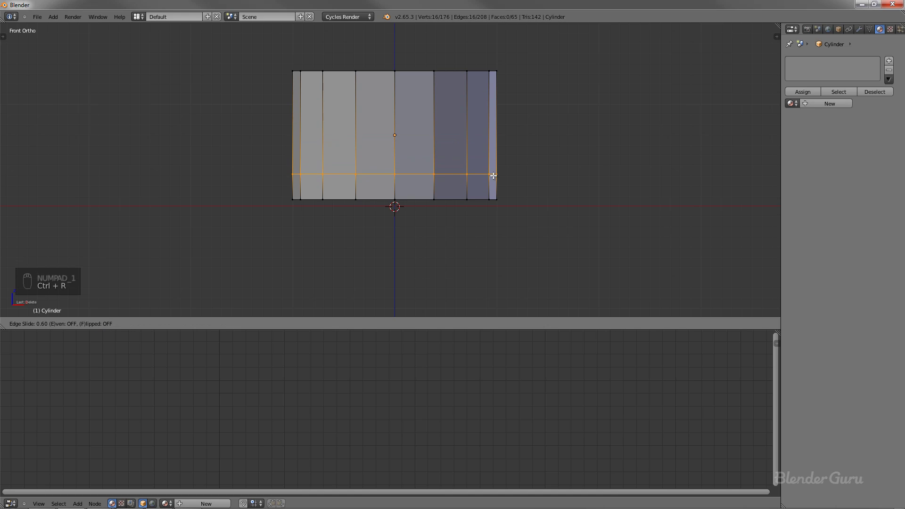
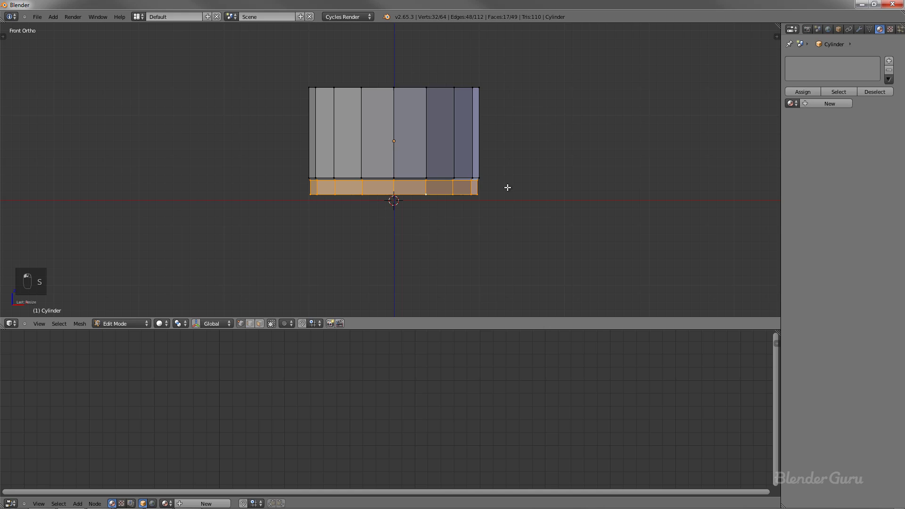
pyautogui.press('Tab')
pyautogui.press('Tab')
# - Extrude and scale the top rim edges into a thin wall thickness, then return to object mode
pyautogui.press('KP_1')
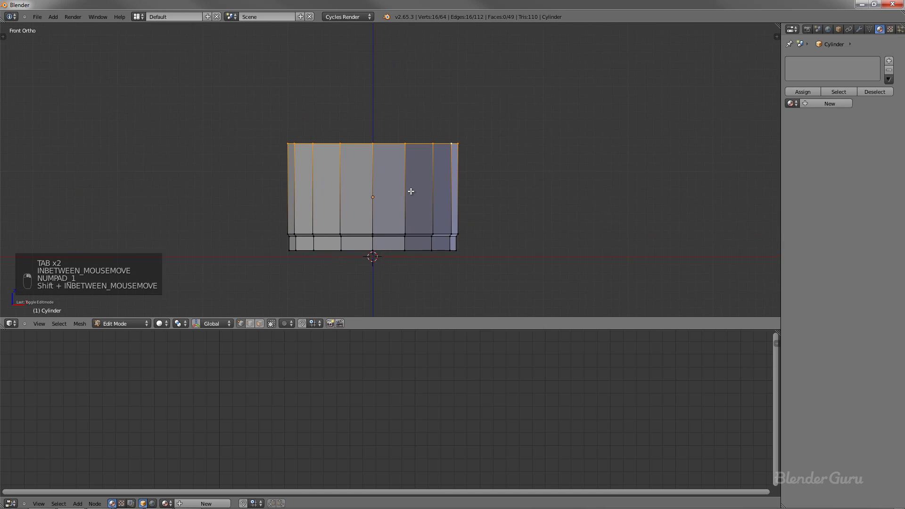
pyautogui.press('e')
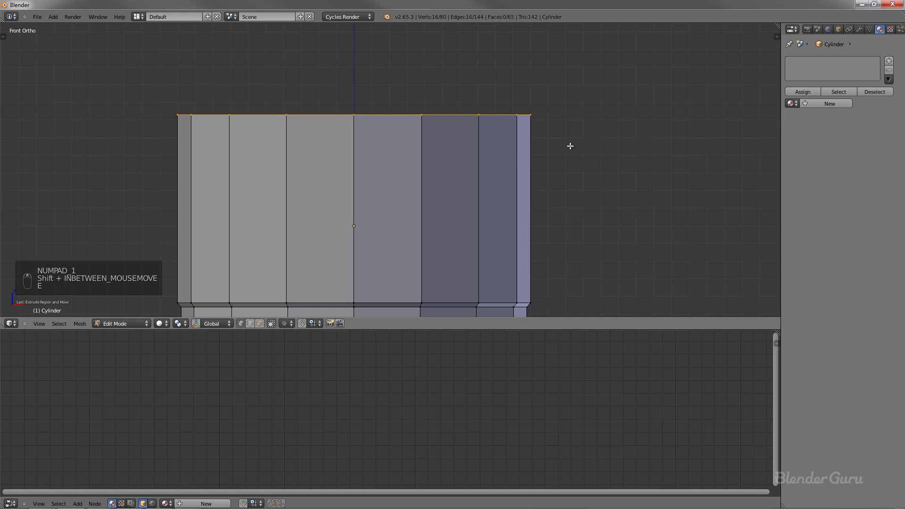
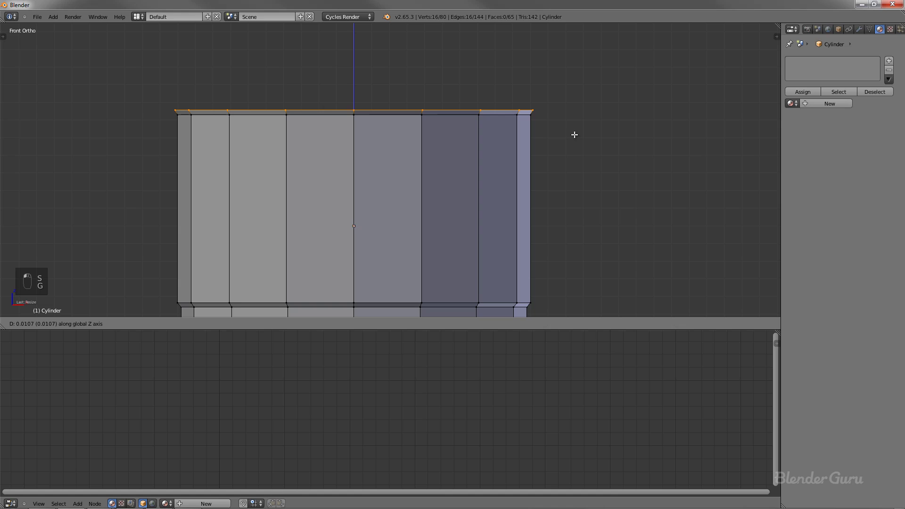
pyautogui.press('e')
pyautogui.press('s')
pyautogui.press('Tab')
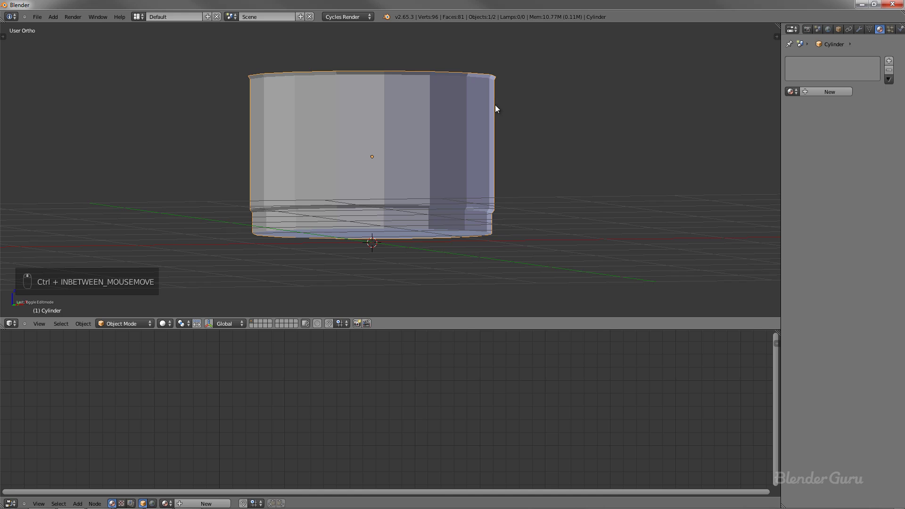
# - Add a level-2 subdivision surface and cut an extra edge loop just below the rim to sharpen it
pyautogui.press('ctrl+2')
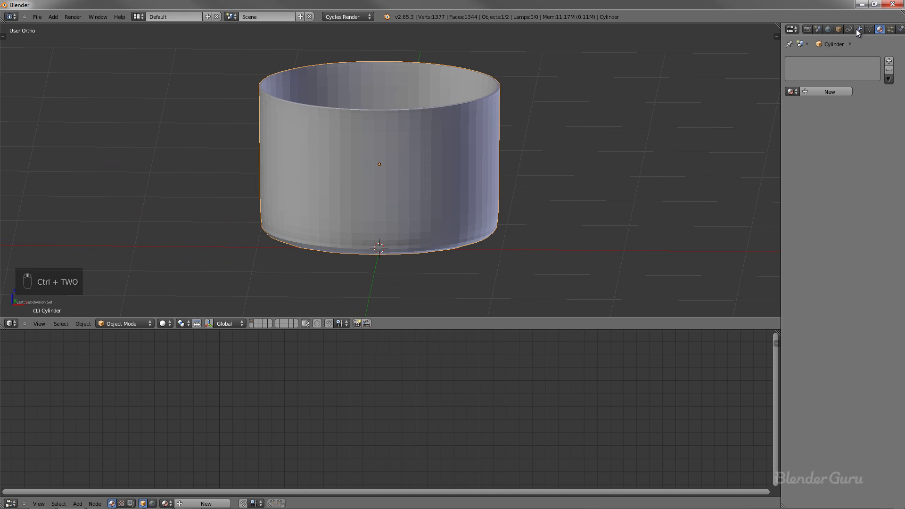
pyautogui.press('KP_1')
pyautogui.press('Tab')
pyautogui.press('ctrl+r')
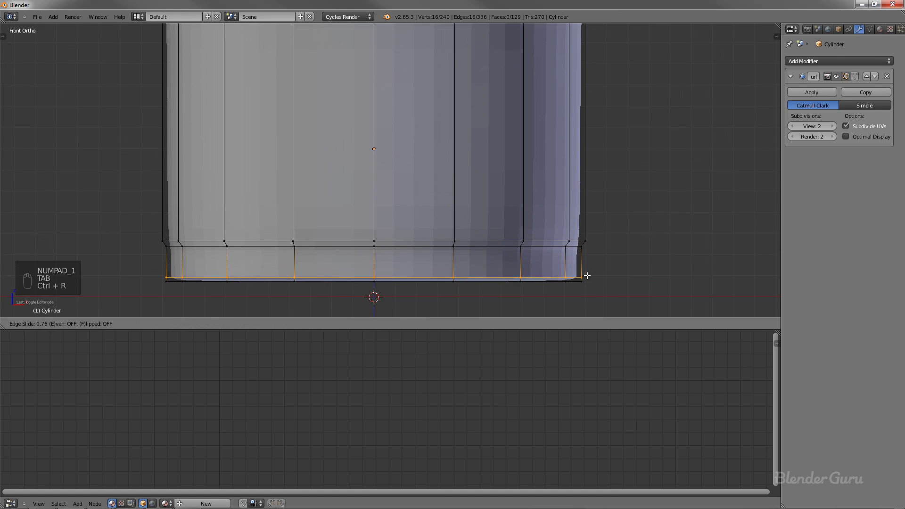
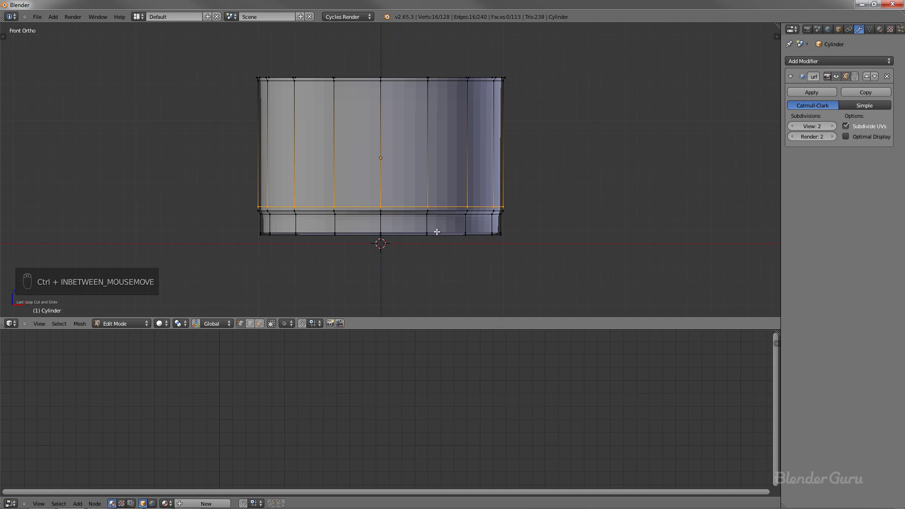
pyautogui.press('ctrl+r')
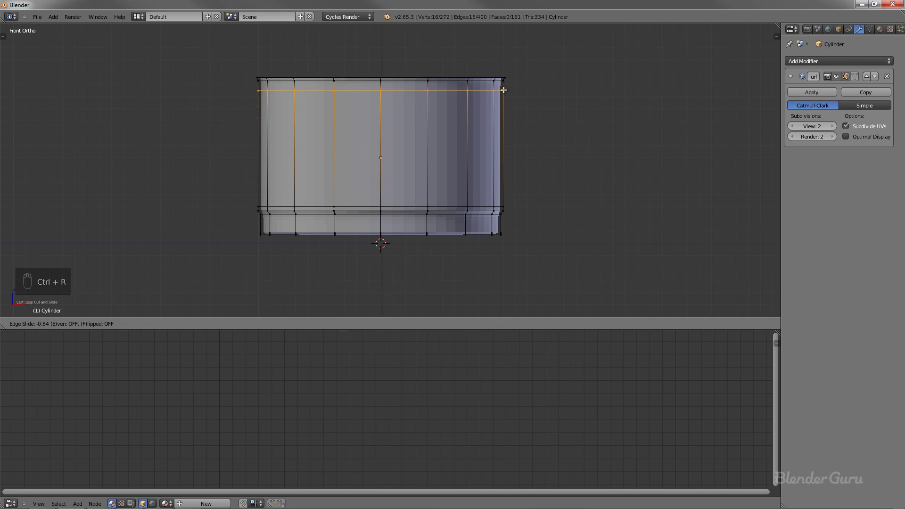
pyautogui.press('Tab')
# - Return to object mode and set the pan to smooth shading from the Tool Shelf
pyautogui.press('Tab')
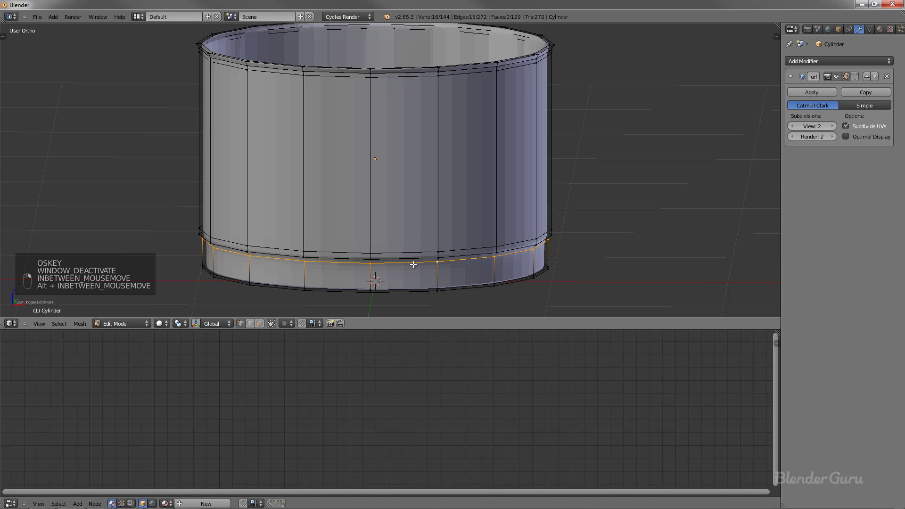
pyautogui.press('n')
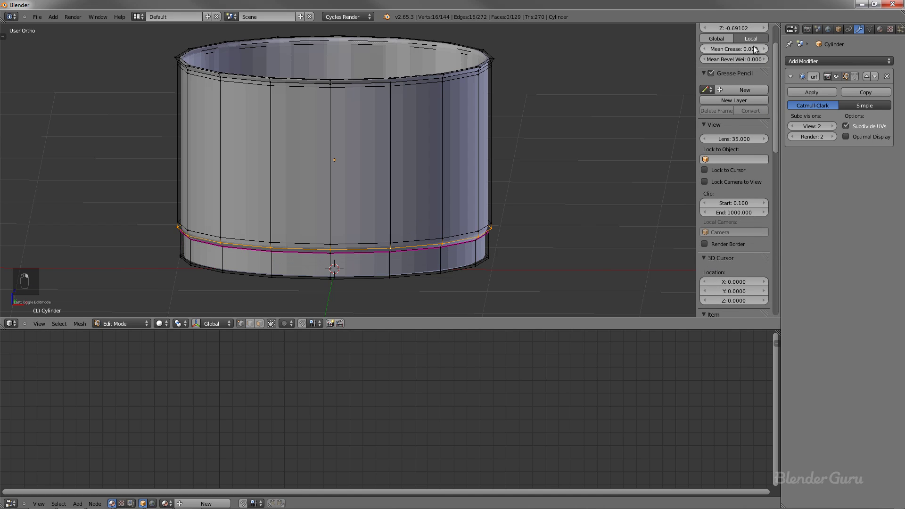
pyautogui.press('n')
pyautogui.press('Tab')
pyautogui.press('t')
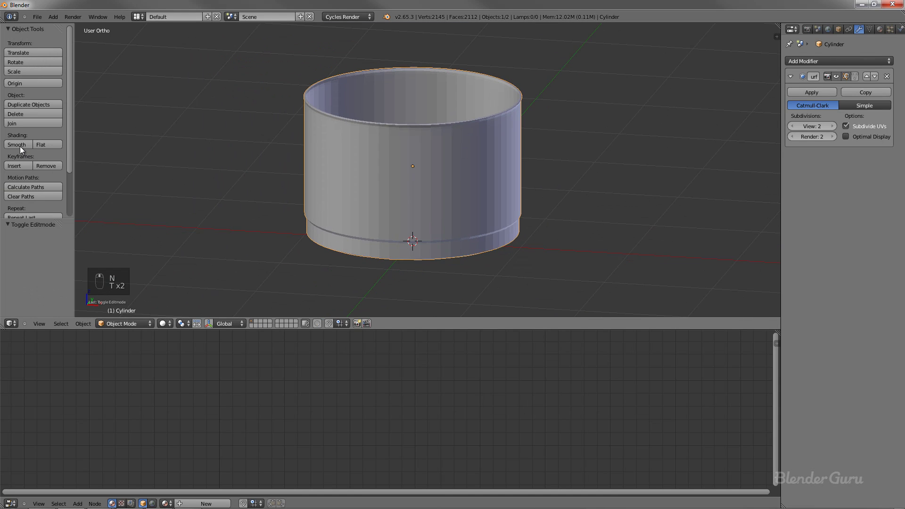
# - From below, extrude the base face and scale it inward into an inner support ring, then leave edit mode
pyautogui.press('t')
pyautogui.press('Tab')
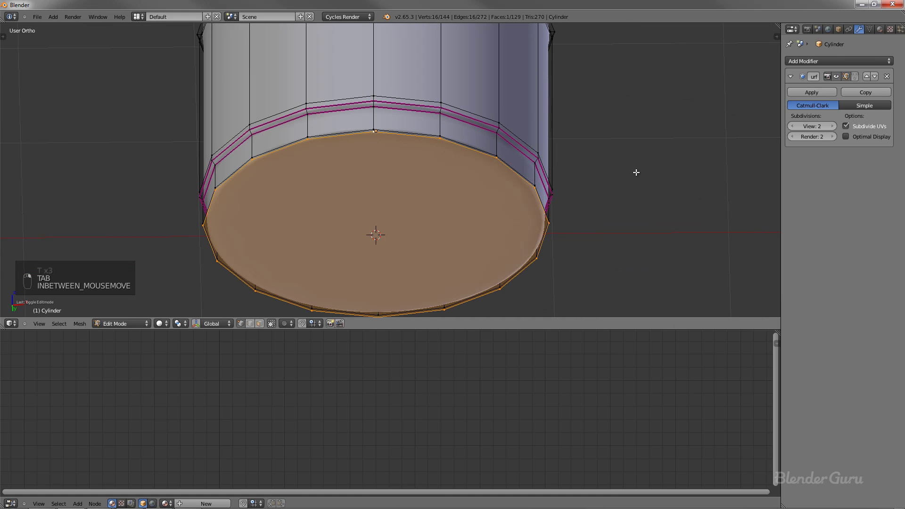
pyautogui.press('e')
pyautogui.press('s')
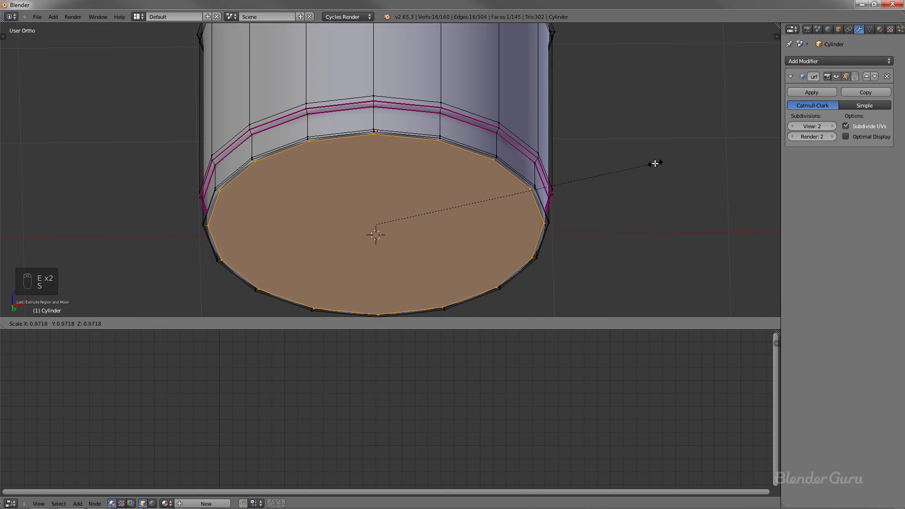
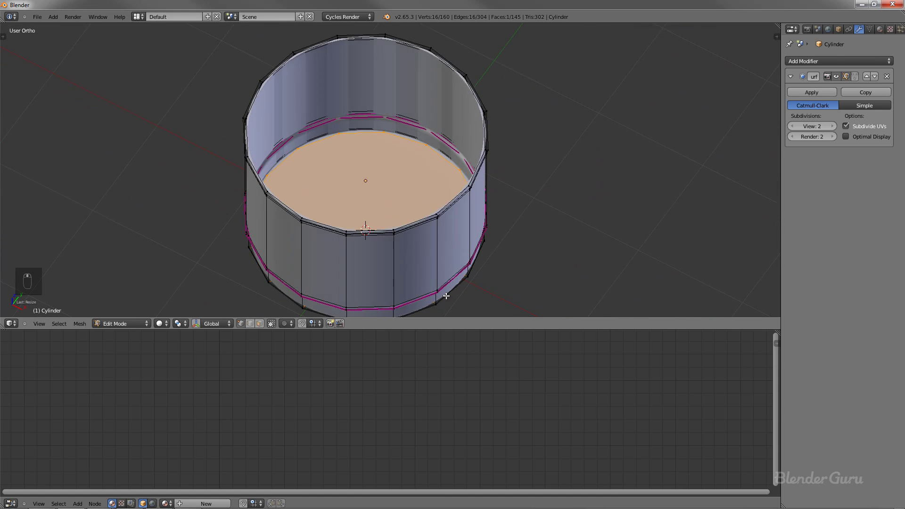
pyautogui.press('Tab')
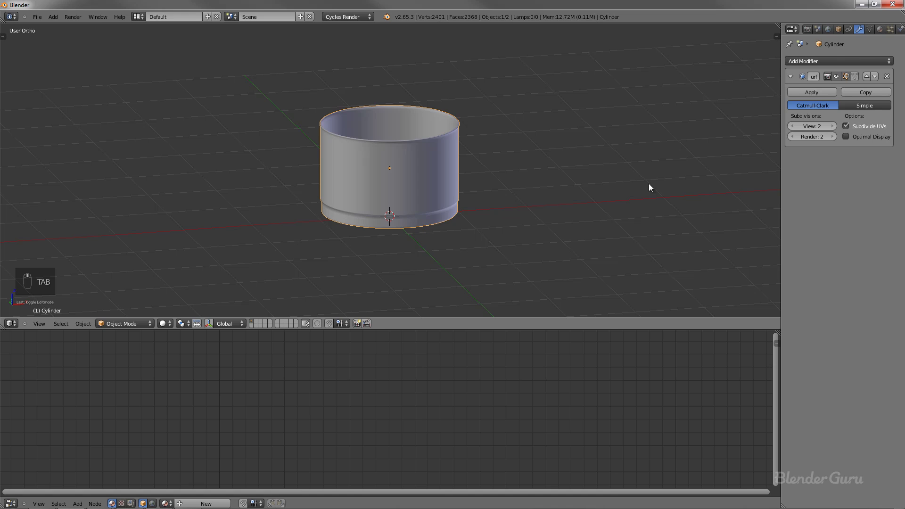
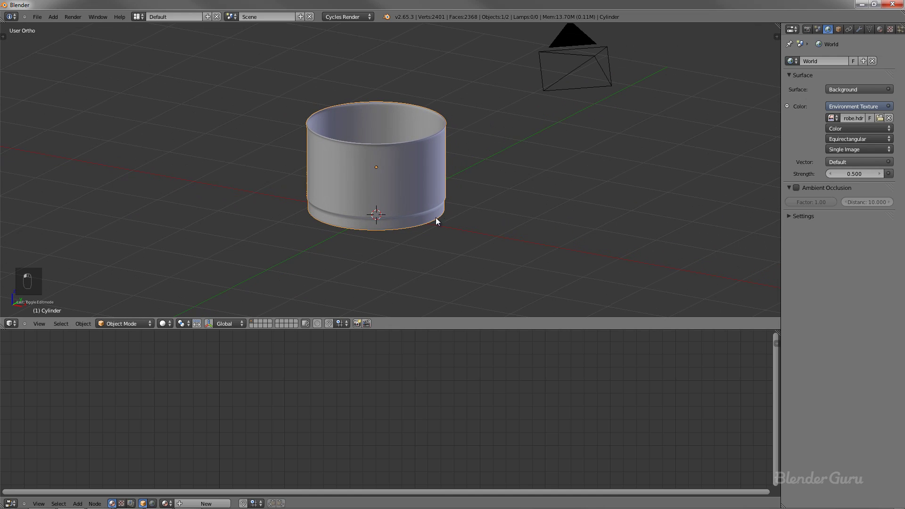
# - Frame the pan in front view while its new Anisotropic BSDF material is set up
pyautogui.middleClick(397, 233)
pyautogui.press('KP_1')
pyautogui.press('g')
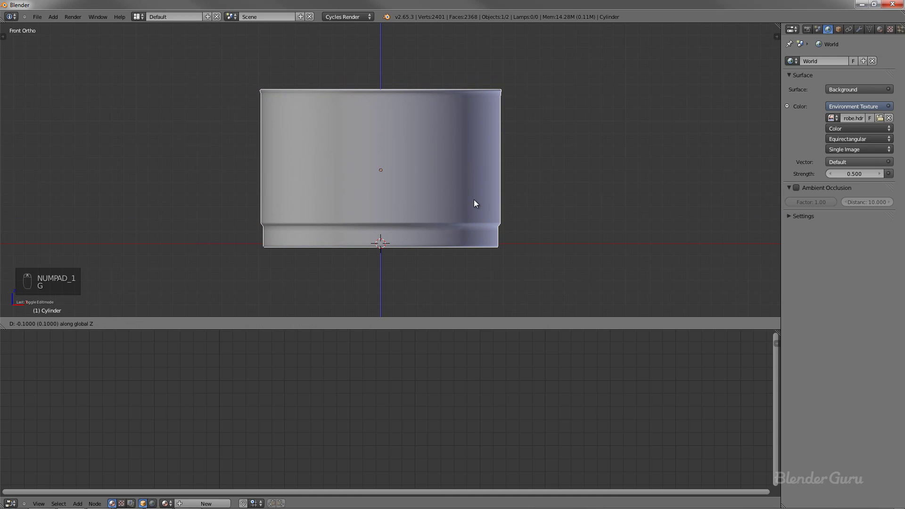
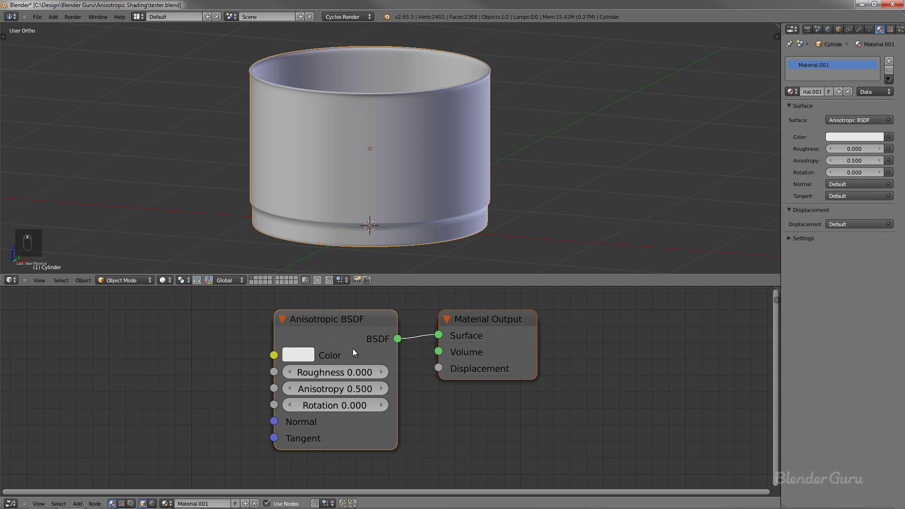
# - Preview the pan in rendered shading and orbit around it, ending in front view
pyautogui.press('g')
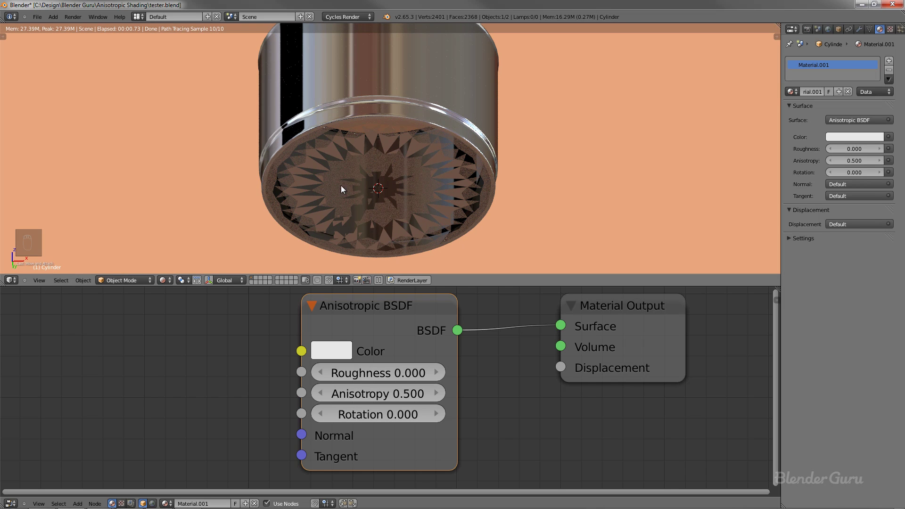
pyautogui.moveTo(437, 112); pyautogui.dragTo(554, 131)
pyautogui.press('s')
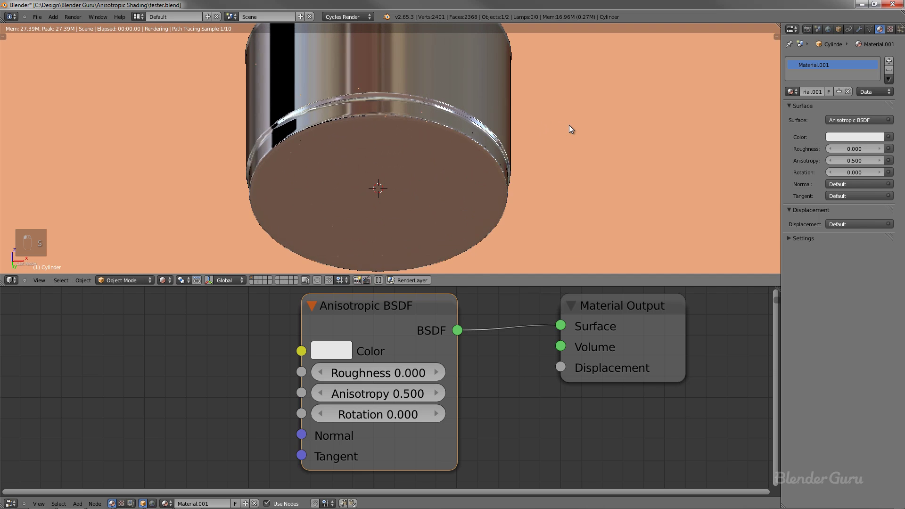
pyautogui.moveTo(570, 131); pyautogui.dragTo(436, 142)
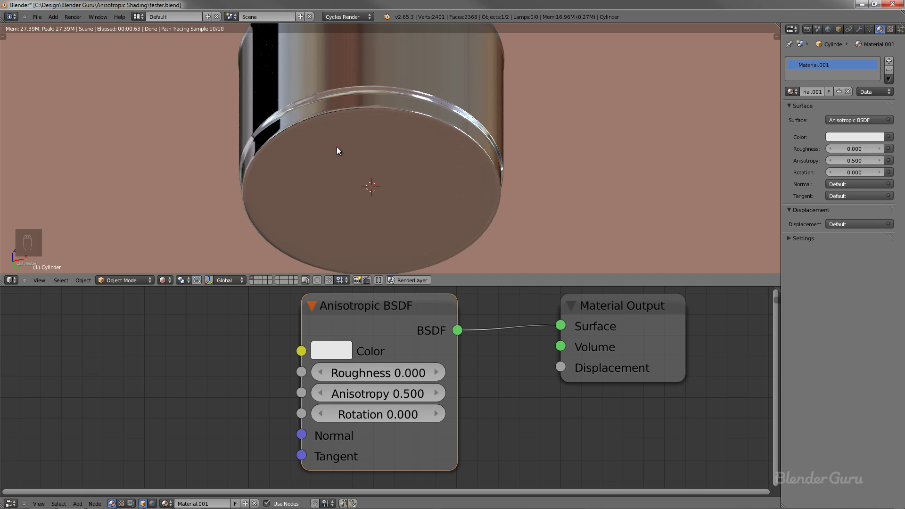
pyautogui.press('KP_1')
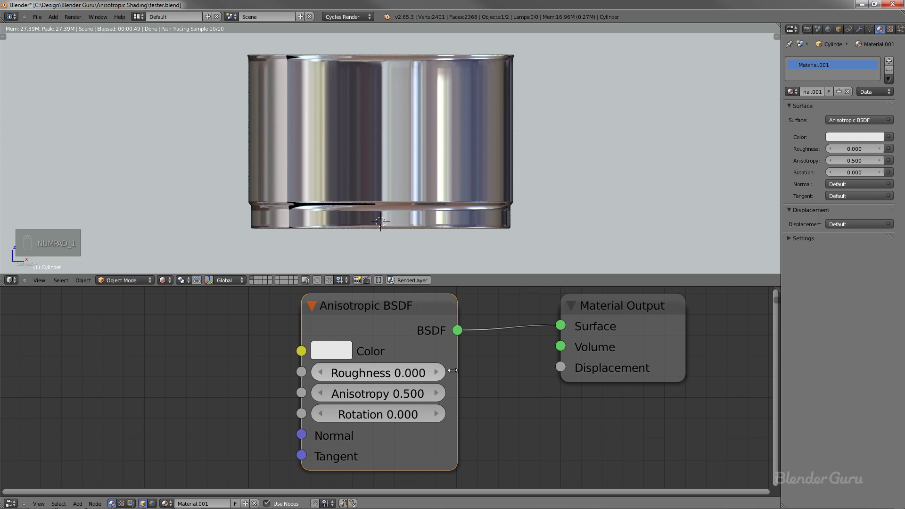
# - Set the Anisotropic BSDF to roughness 0.100 and anisotropy 0.900, and reframe the node view
pyautogui.moveTo(442, 375); pyautogui.dragTo(489, 272)
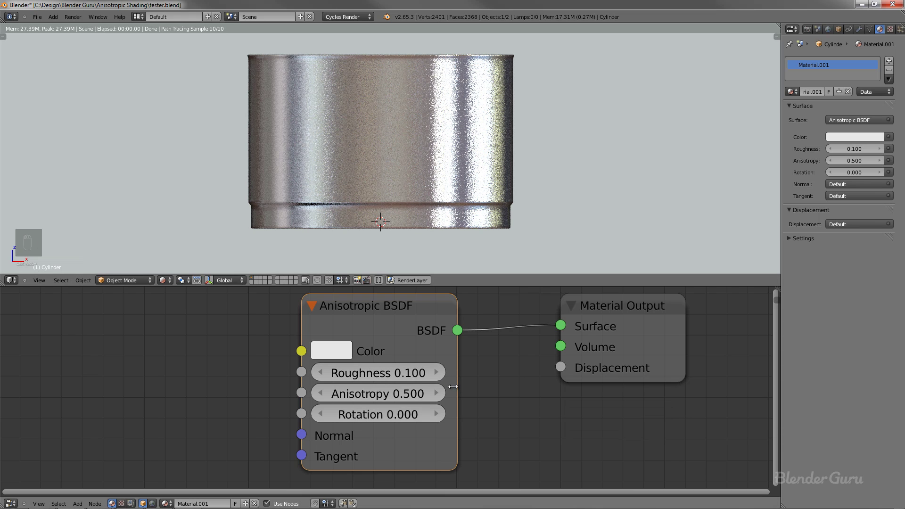
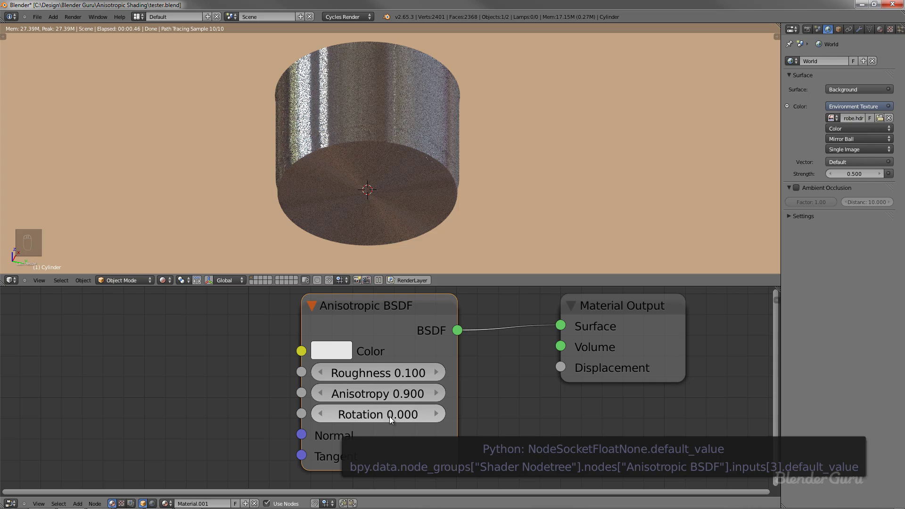
pyautogui.moveTo(399, 412); pyautogui.dragTo(417, 412)
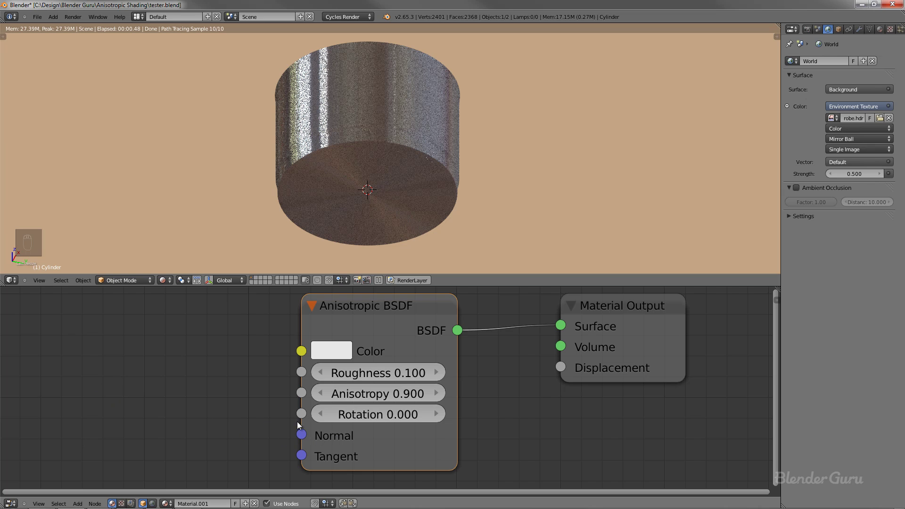
pyautogui.moveTo(390, 409); pyautogui.dragTo(424, 232)
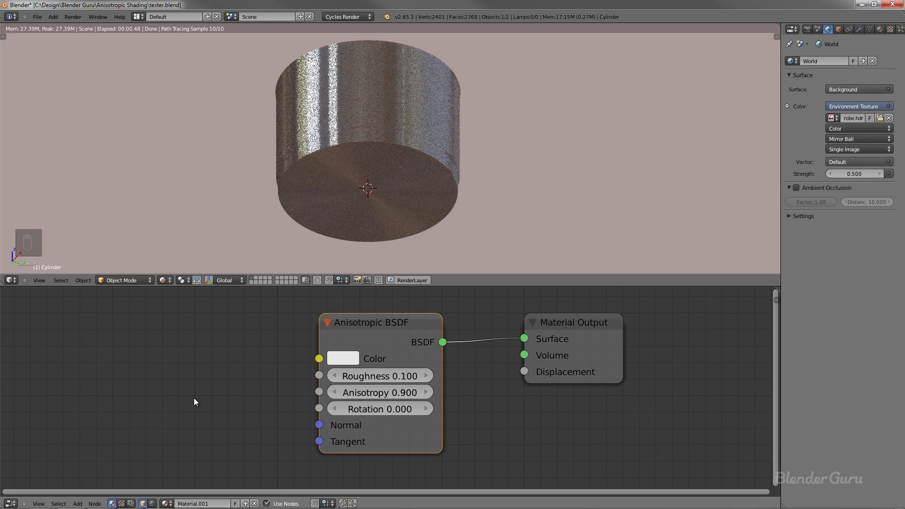
pyautogui.moveTo(303, 447); pyautogui.dragTo(251, 437)
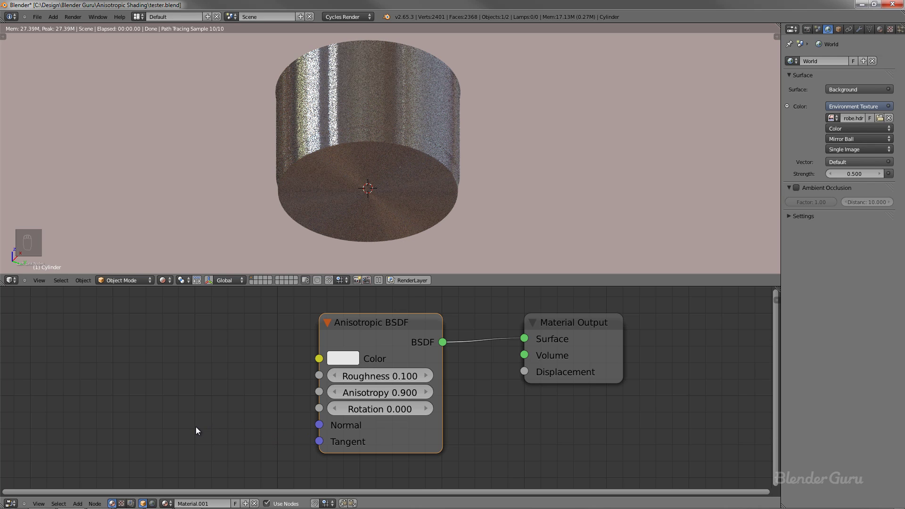
# - Add a Tangent input node, delete it again, and orbit to a solid front view of the pan
pyautogui.press('shift+a')
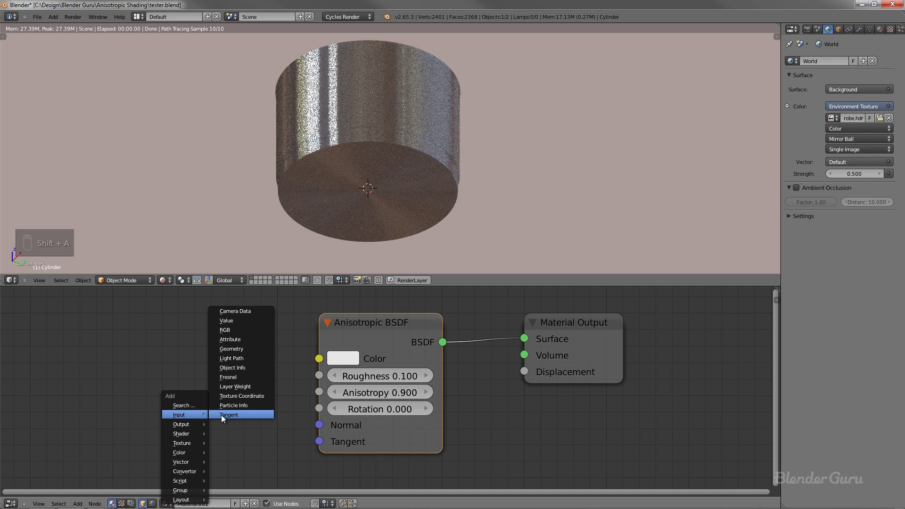
pyautogui.press('g')
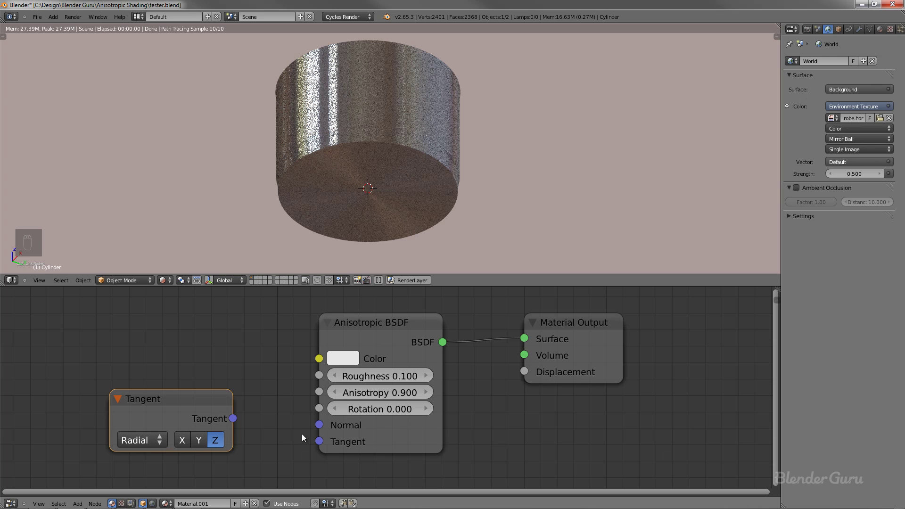
pyautogui.press('x')
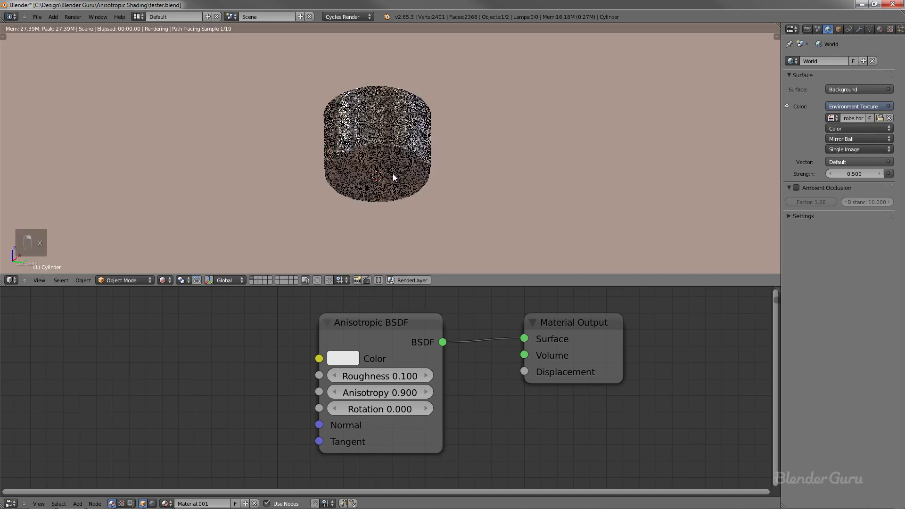
pyautogui.middleClick(383, 185)
pyautogui.press('a')
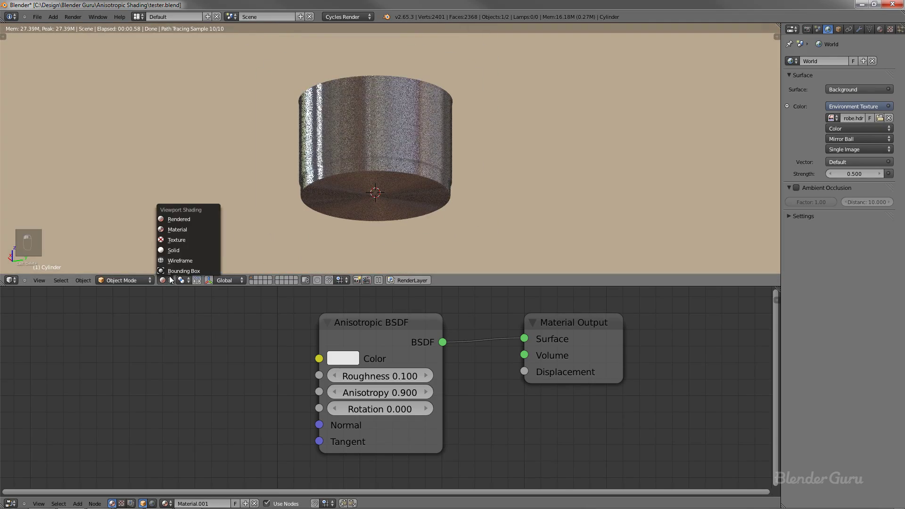
# - Duplicate the pan beside the original and rotate the copy 90° about Y onto its side
pyautogui.press('KP_1')
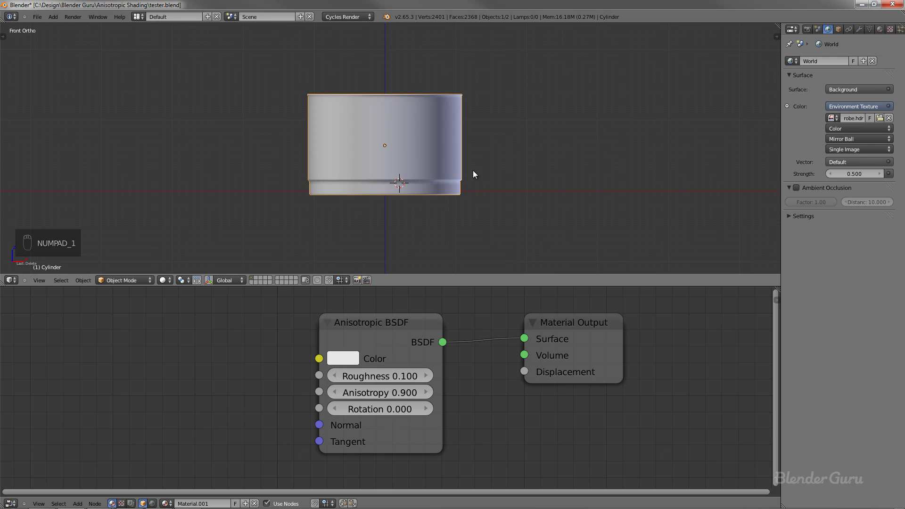
pyautogui.press('alt+d')
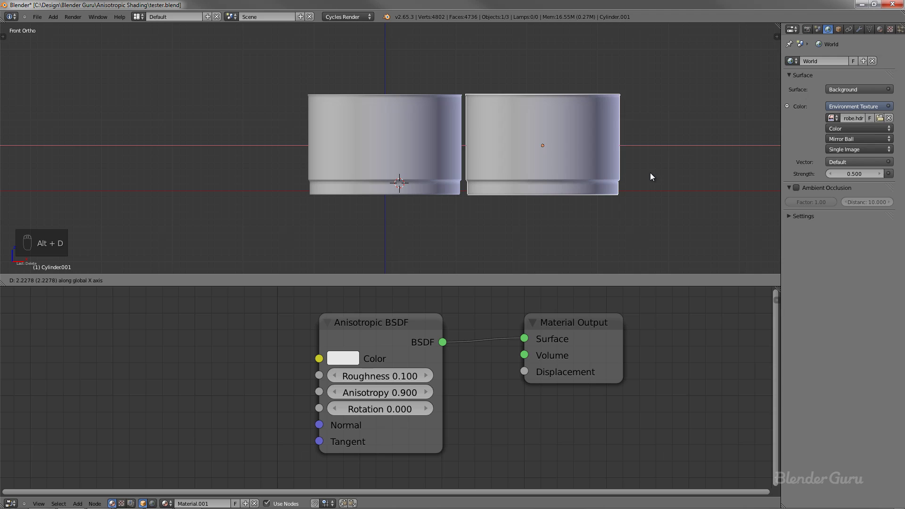
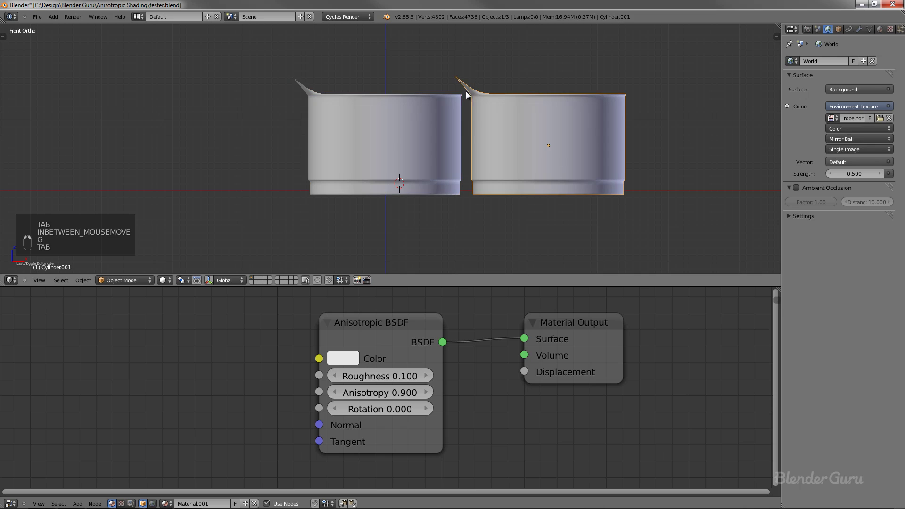
pyautogui.press('Tab')
pyautogui.press('ctrl+z')
pyautogui.press('ctrl+z')
pyautogui.press('Tab')
# - View both pans from the side and start the rendered preview
pyautogui.press('KP_3')
pyautogui.press('r')
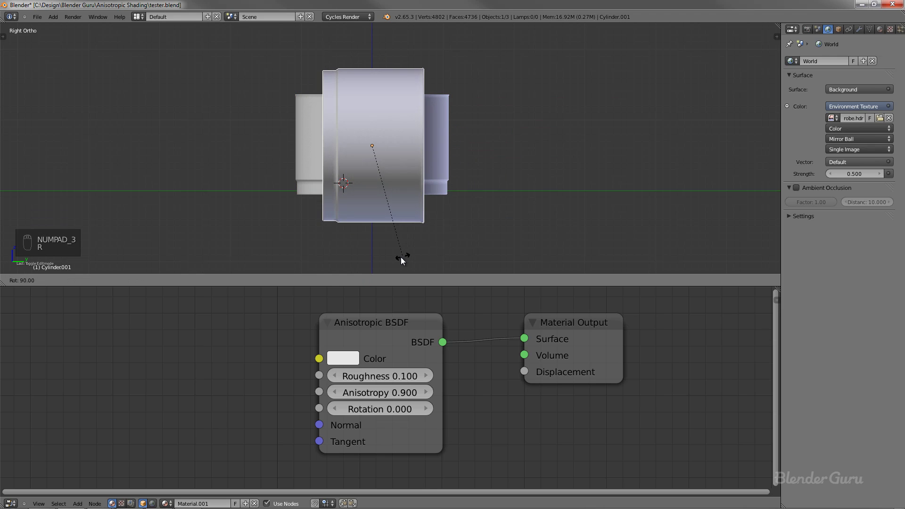
pyautogui.press('g')
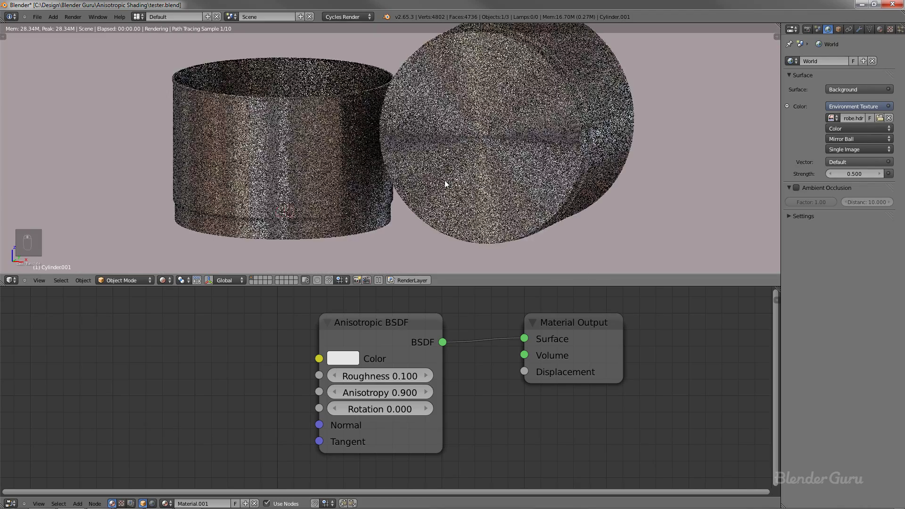
# - Rename the copy's material to Radial and add a second slot named Linear, orbiting to check the highlights
pyautogui.moveTo(352, 181); pyautogui.dragTo(366, 160)
pyautogui.doubleClick(366, 159)
pyautogui.click(425, 151)
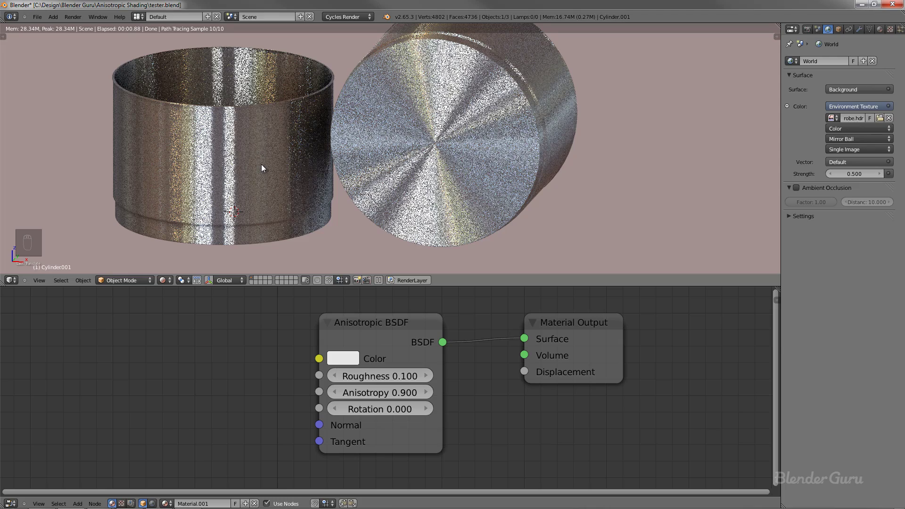
pyautogui.moveTo(404, 141); pyautogui.dragTo(341, 187)
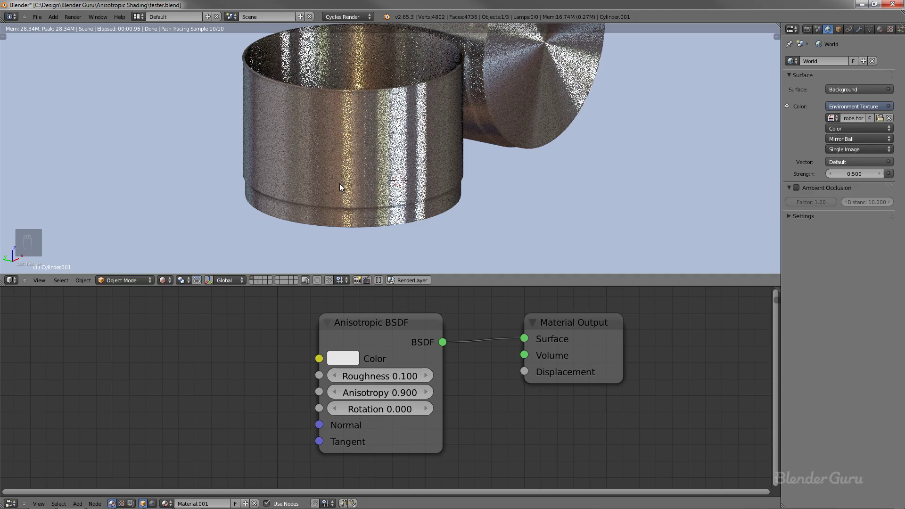
pyautogui.middleClick(309, 132)
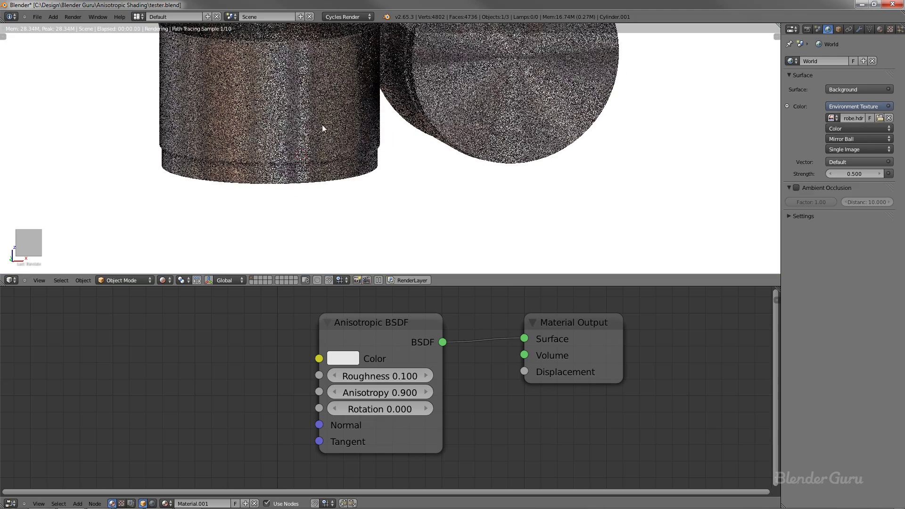
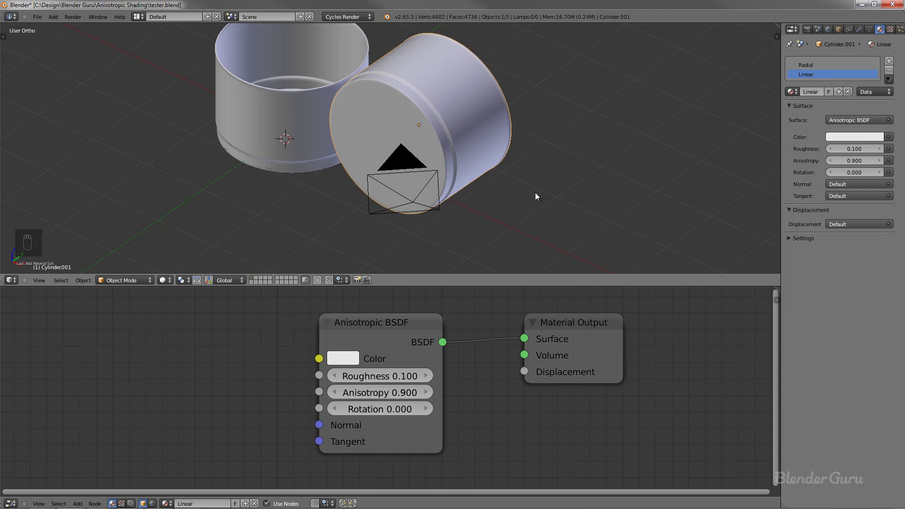
# - Add a Tangent node set to UV Map and wire it into the Linear material's Anisotropic BSDF tangent
pyautogui.press('shift+a')
pyautogui.press('g')
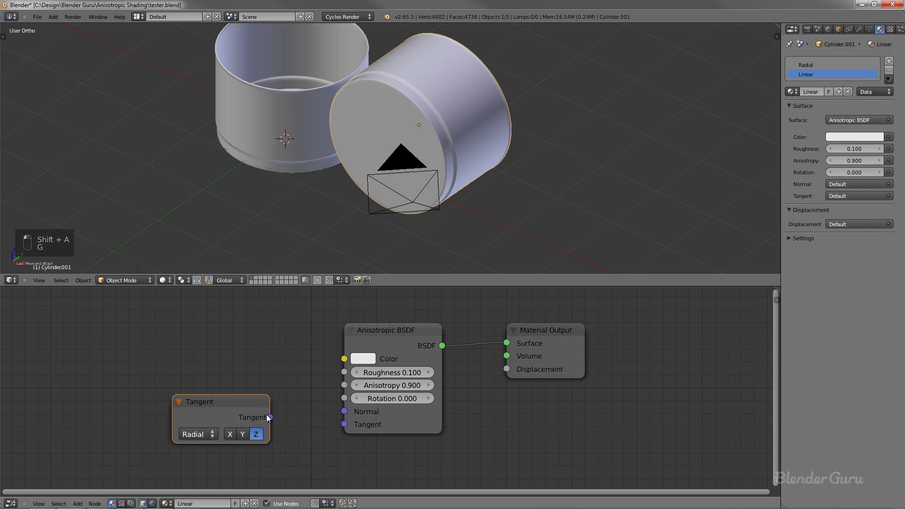
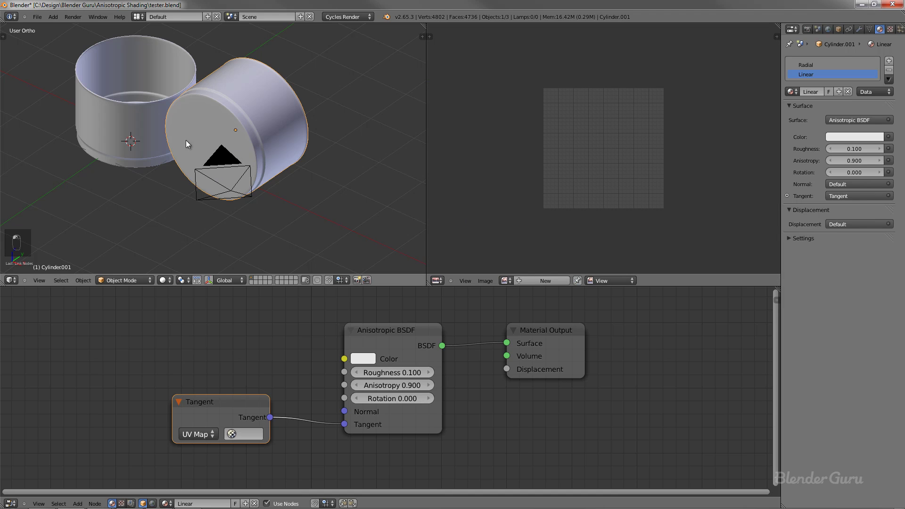
# - Split the 3D view to open a UV/Image editor beside it
pyautogui.press('Tab')
pyautogui.press('a')
pyautogui.press('a')
pyautogui.press('Tab')
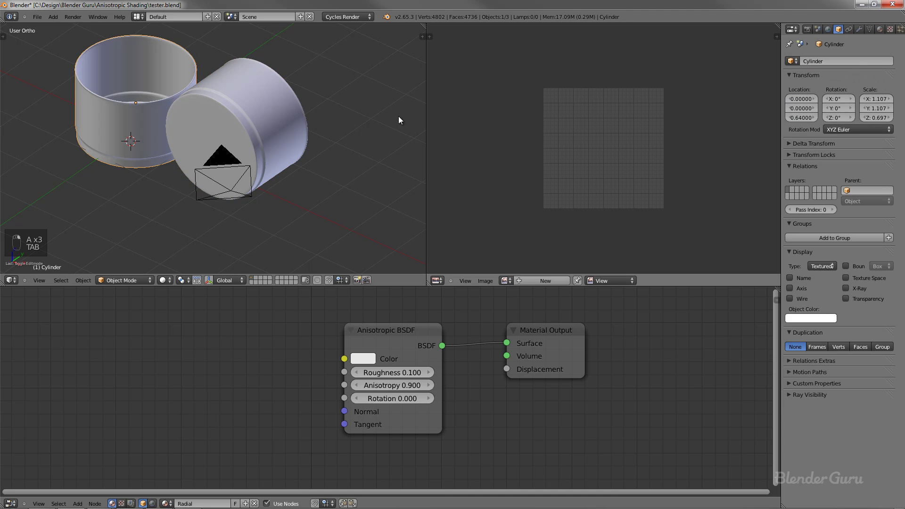
# - In Edit Mode, unwrap the pan's walls with a cylinder projection from the front view
pyautogui.press('Tab')
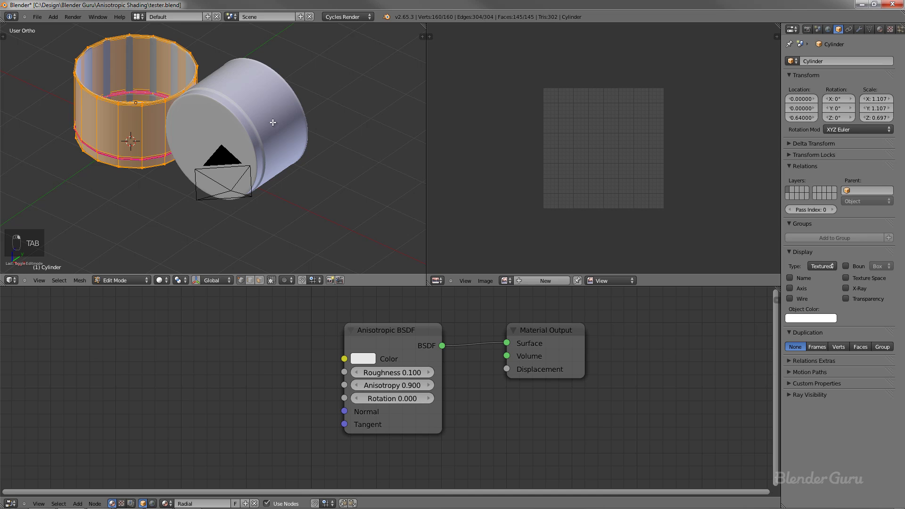
pyautogui.press('KP_1')
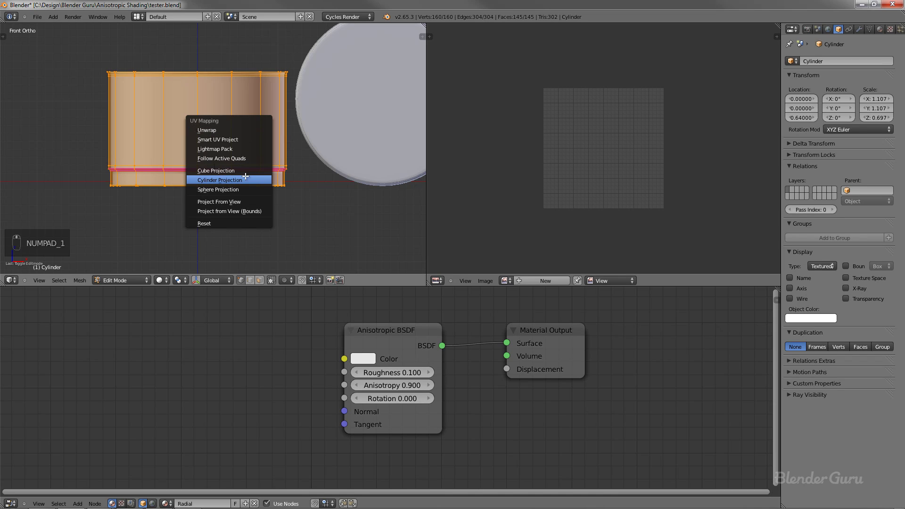
pyautogui.press('u')
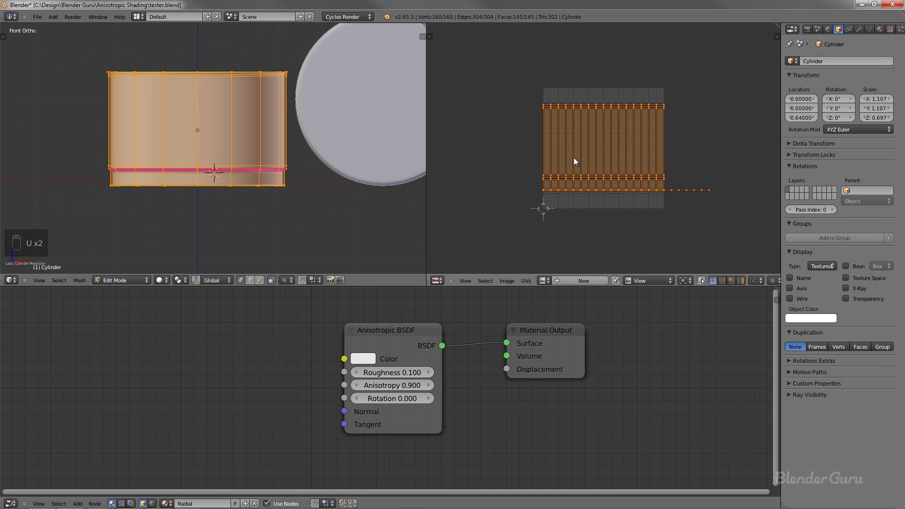
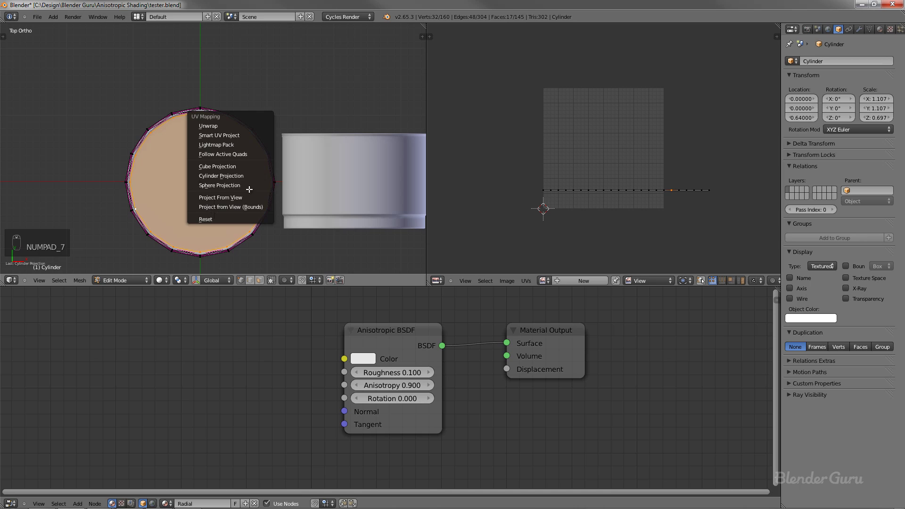
# - Unwrap the base faces as a flat circle projected from above and select their UV points
pyautogui.press('u')
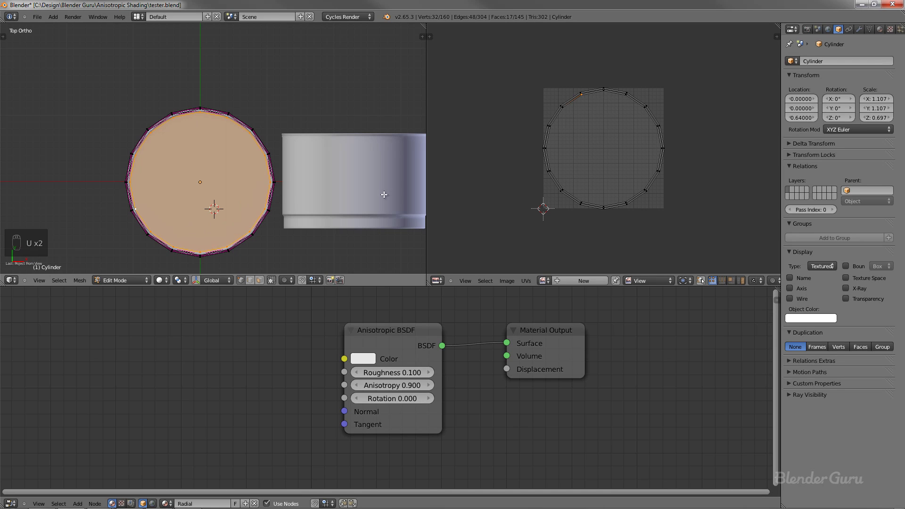
pyautogui.press('a')
pyautogui.press('a')
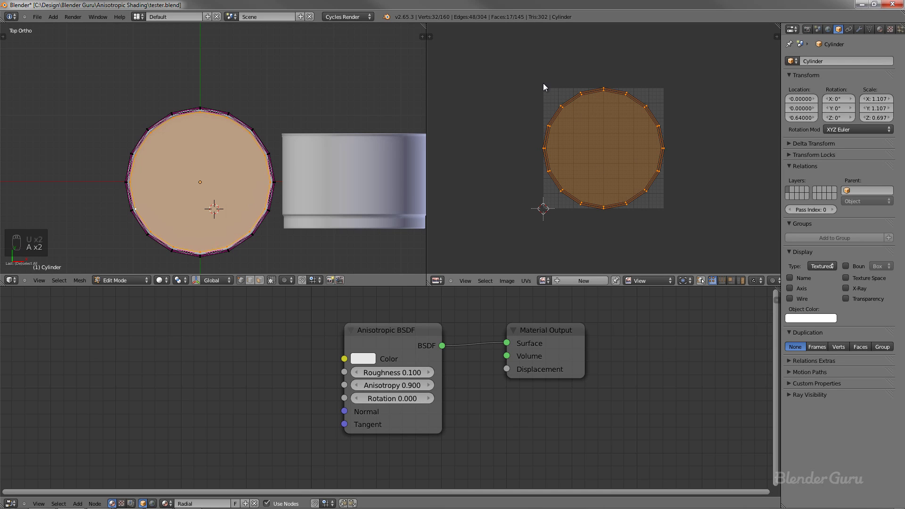
# - Select the entire pan mesh so the walls and base layouts show together in the UV editor
pyautogui.press('KP_1')
pyautogui.press('a')
pyautogui.press('a')
pyautogui.press('a')
pyautogui.press('a')
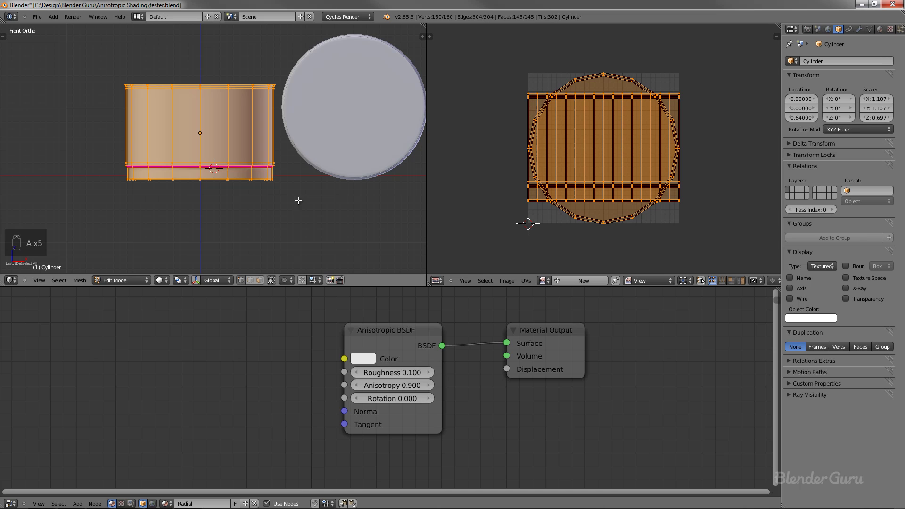
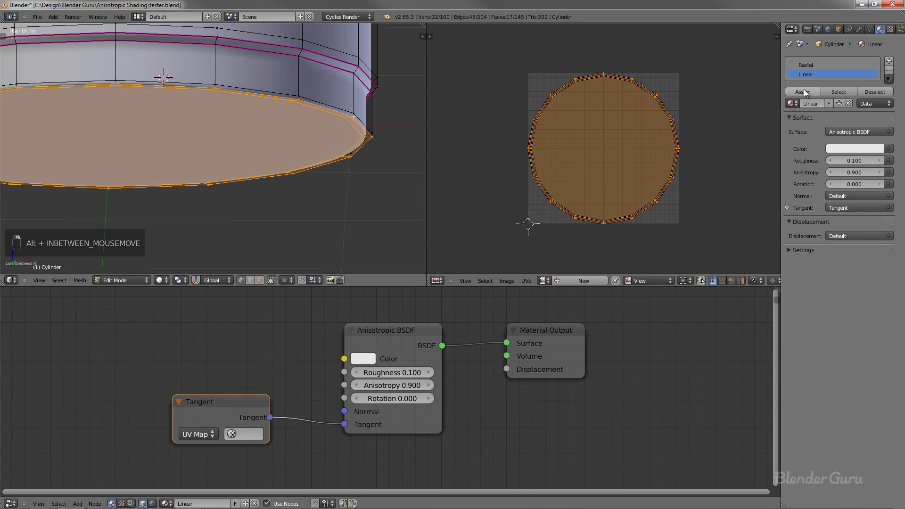
# - Select the Linear material slot's faces and leave Edit Mode back to Object Mode
pyautogui.press('a')
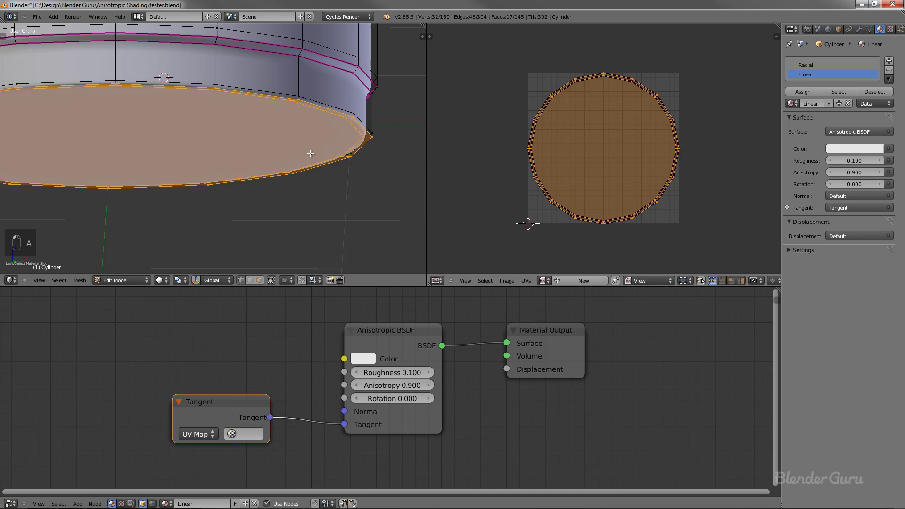
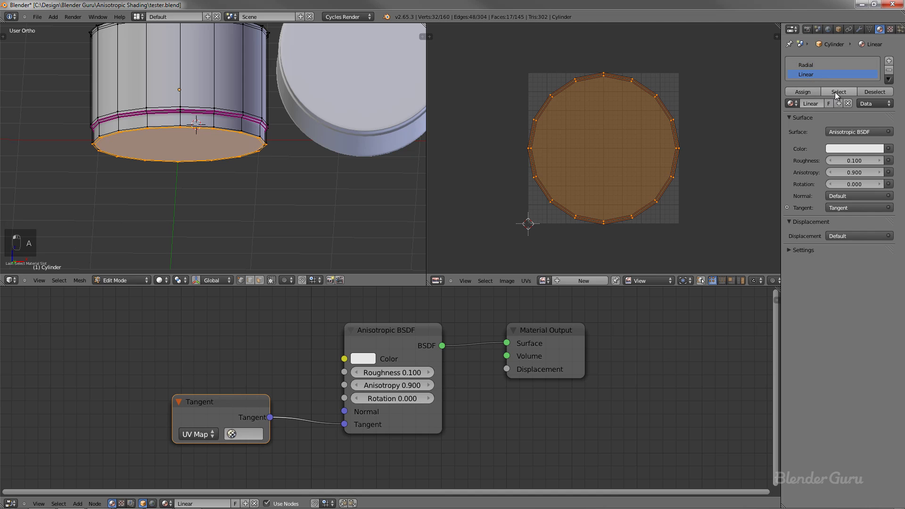
# - Edit the cylinder's mesh and unwrap its wall faces into straight vertical UV strips
pyautogui.press('Tab')
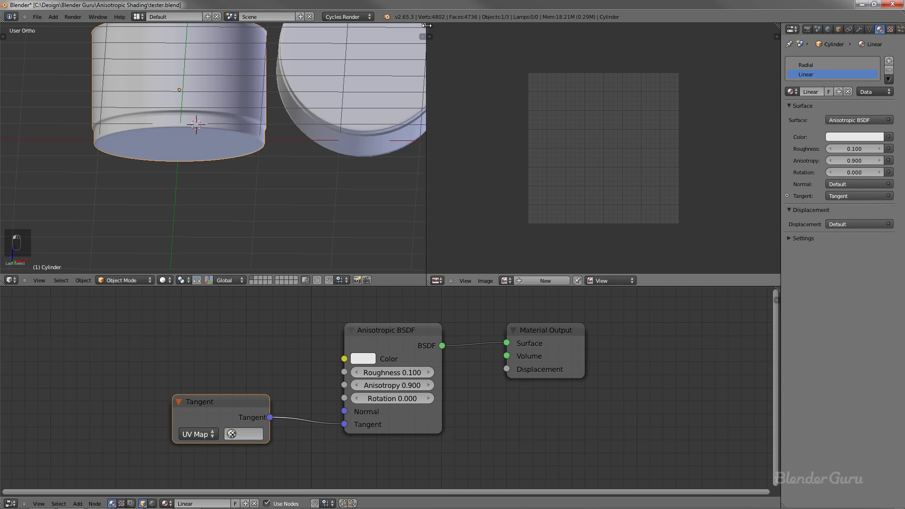
pyautogui.press('Tab')
pyautogui.press('a')
pyautogui.press('a')
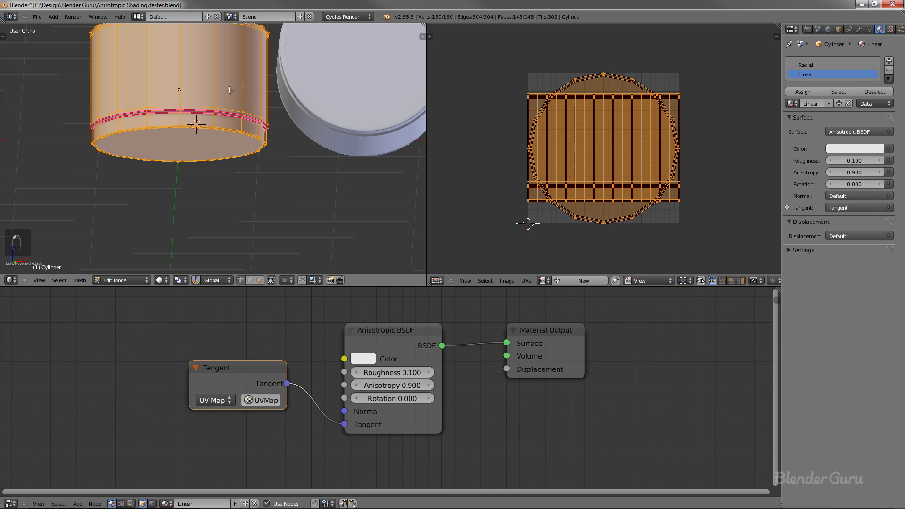
pyautogui.moveTo(534, 99); pyautogui.dragTo(534, 99)
# - Point the Tangent node's UV Map at UVMap and switch the viewport to Rendered preview
pyautogui.press('l')
pyautogui.press('r')
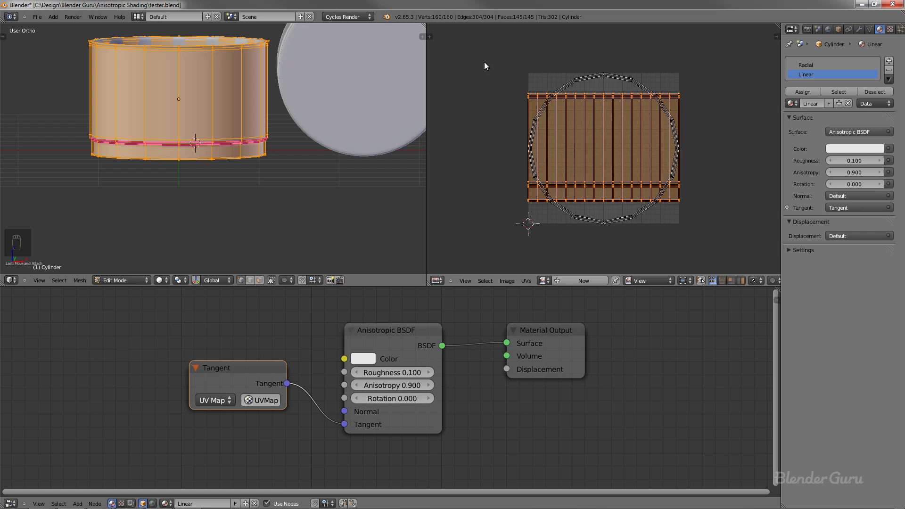
pyautogui.press('Tab')
# - Save, then add a Radial Z-axis Tangent node feeding Cylinder.001's Radial material shader
pyautogui.press('ctrl+s')
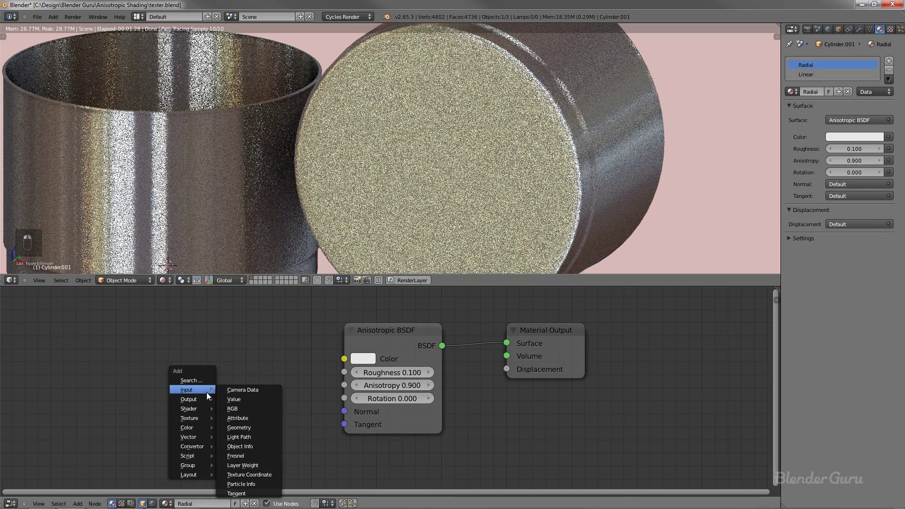
pyautogui.press('shift+a')
pyautogui.press('g')
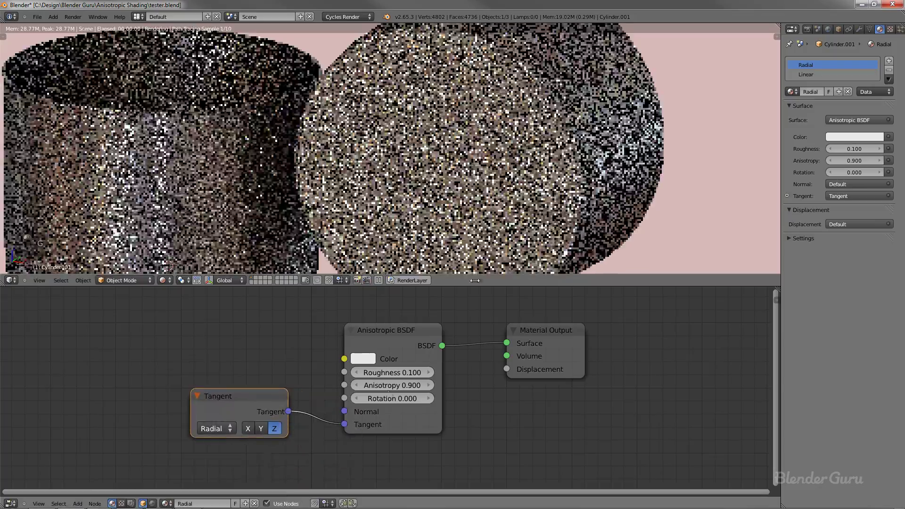
pyautogui.click(532, 199)
# - Return the viewport to solid shading and enter Edit Mode on the second cylinder
pyautogui.press('Tab')
pyautogui.press('Tab')
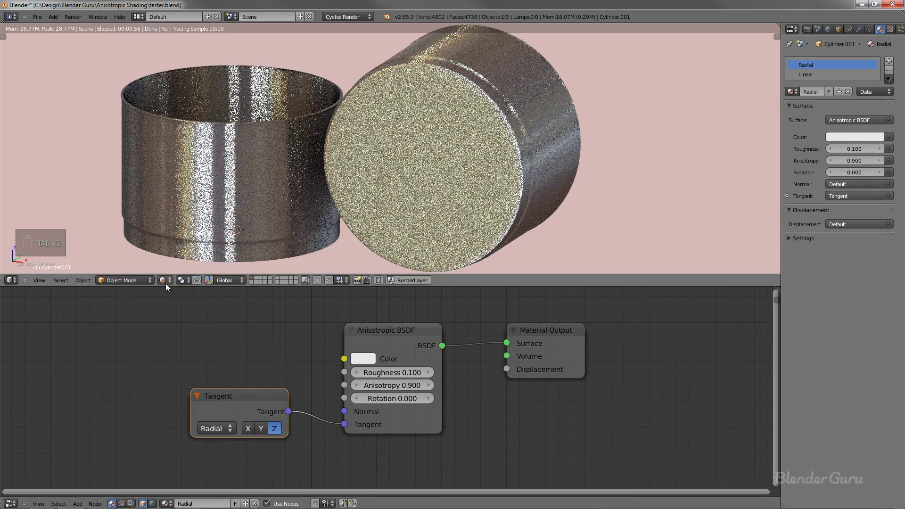
pyautogui.press('Tab')
# - Assign the end cap face to Radial and the inverted side-face selection to Linear
pyautogui.press('a')
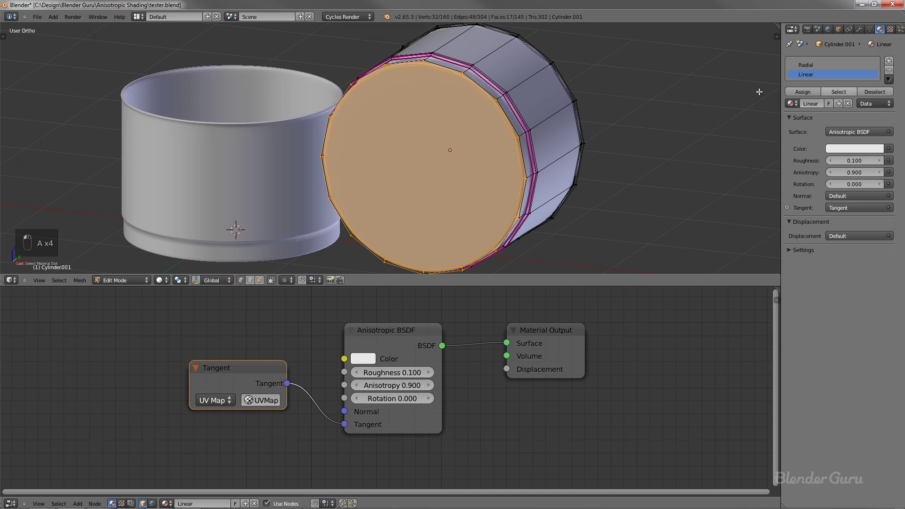
pyautogui.press('a')
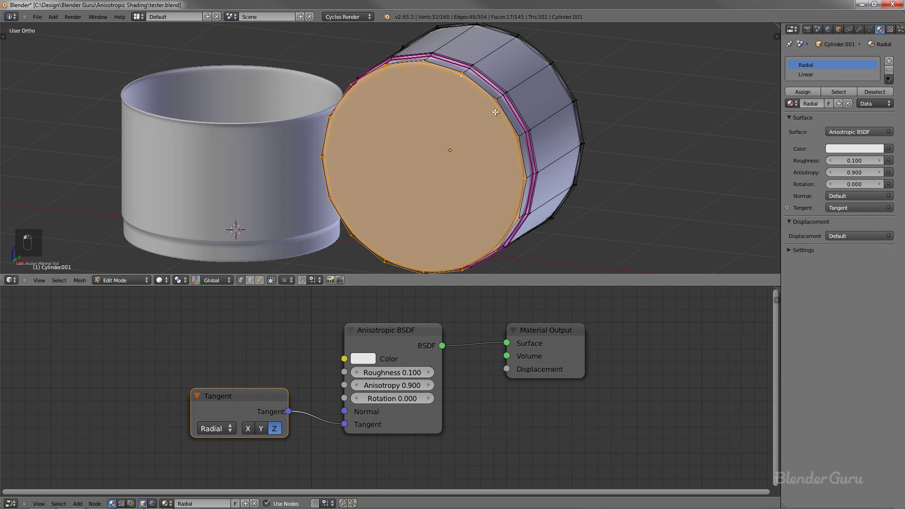
pyautogui.press('ctrl+i')
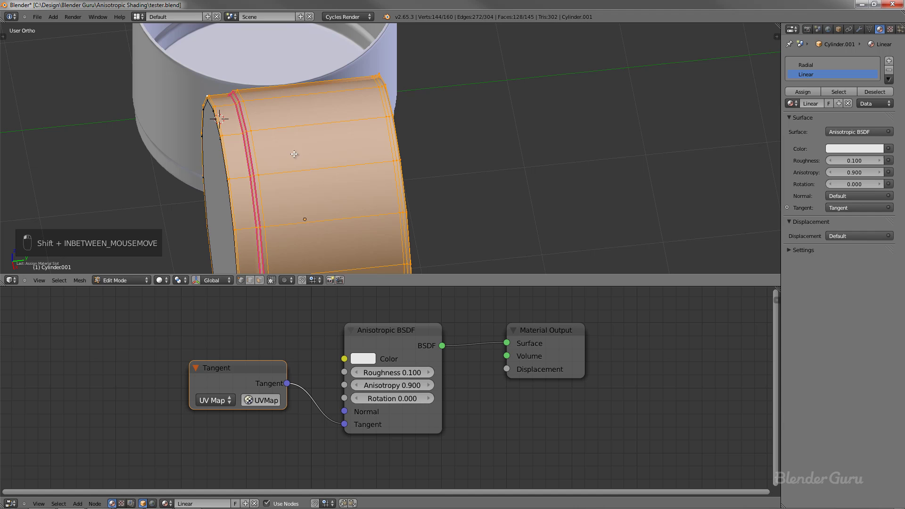
# - Reselect the end cap, leave Edit Mode and render the scene
pyautogui.press('Tab')
pyautogui.press('Tab')
pyautogui.press('a')
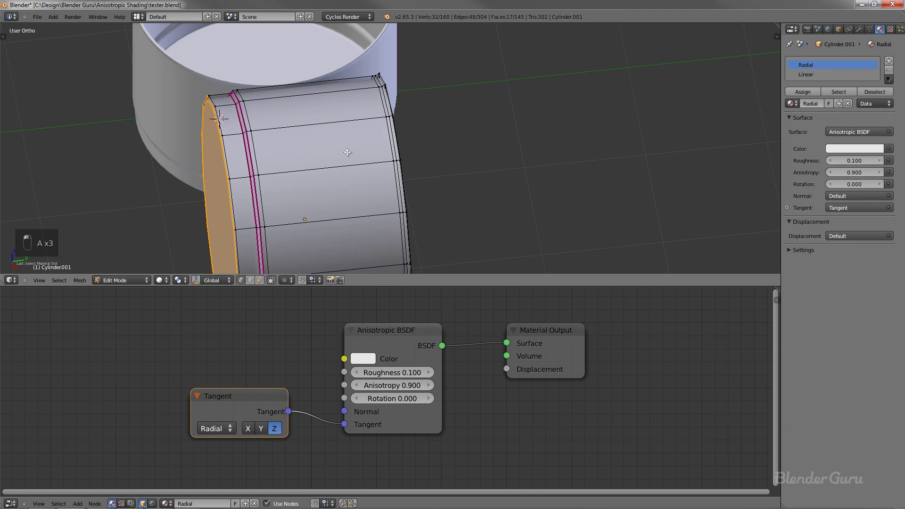
pyautogui.press('Tab')
pyautogui.press('ctrl+s')
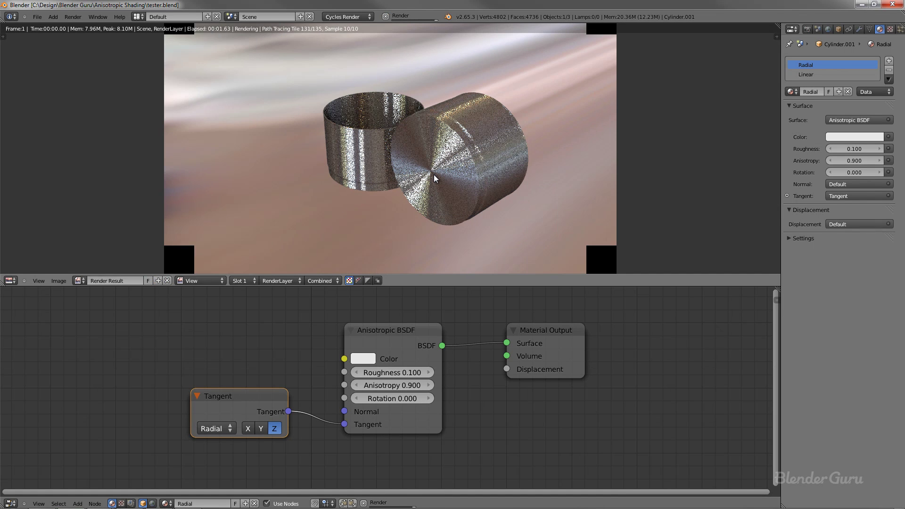
# - Close the full render, set the viewport to Rendered and orbit closer to the cylinders
pyautogui.press('F12')
pyautogui.press('Escape')
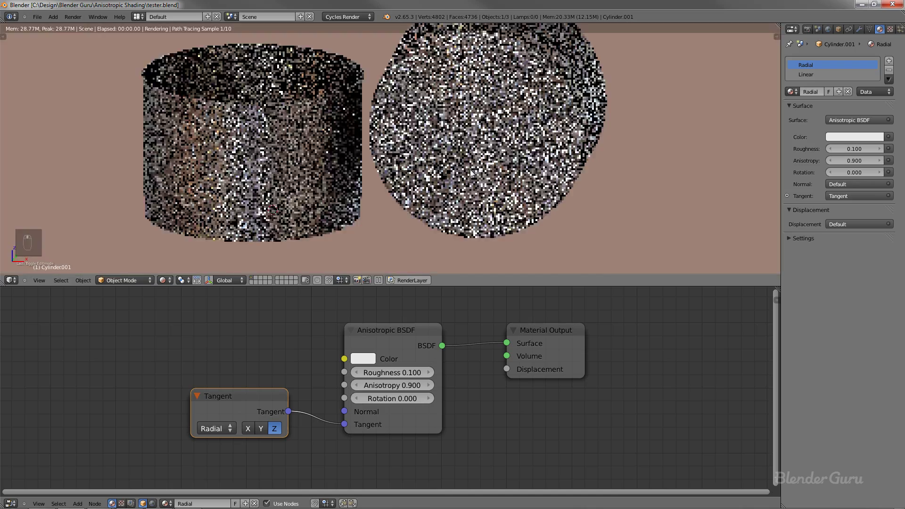
pyautogui.middleClick(509, 191)
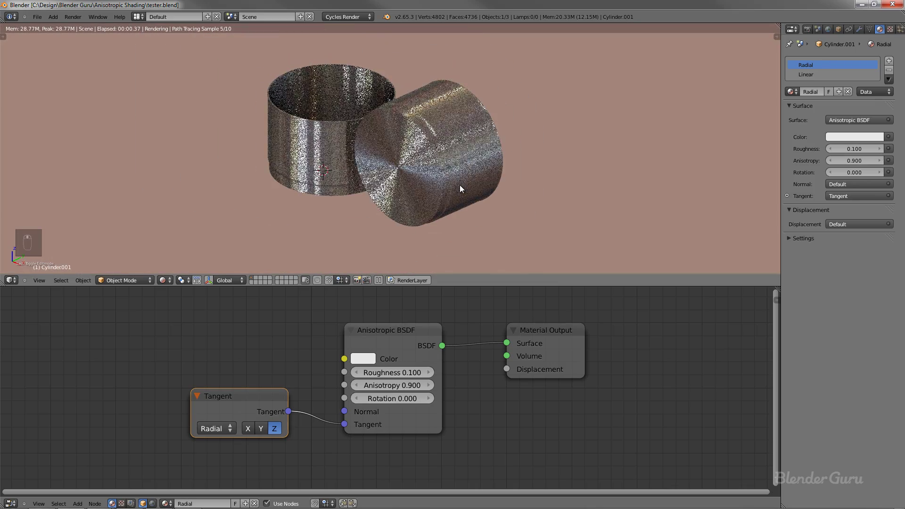
pyautogui.middleClick(469, 189)
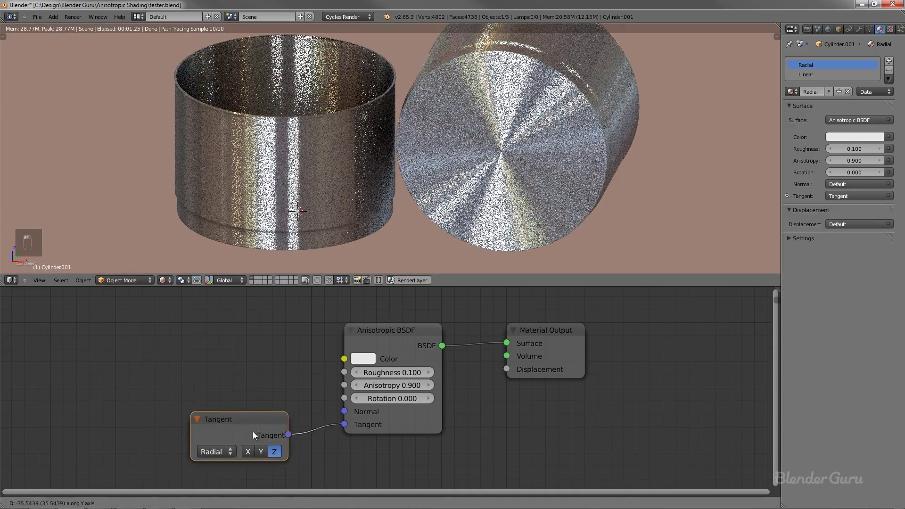
# - Reposition the Tangent nodes and zoom the rendered preview onto the pan base's radial highlights
pyautogui.press('g')
pyautogui.middleClick(475, 133)
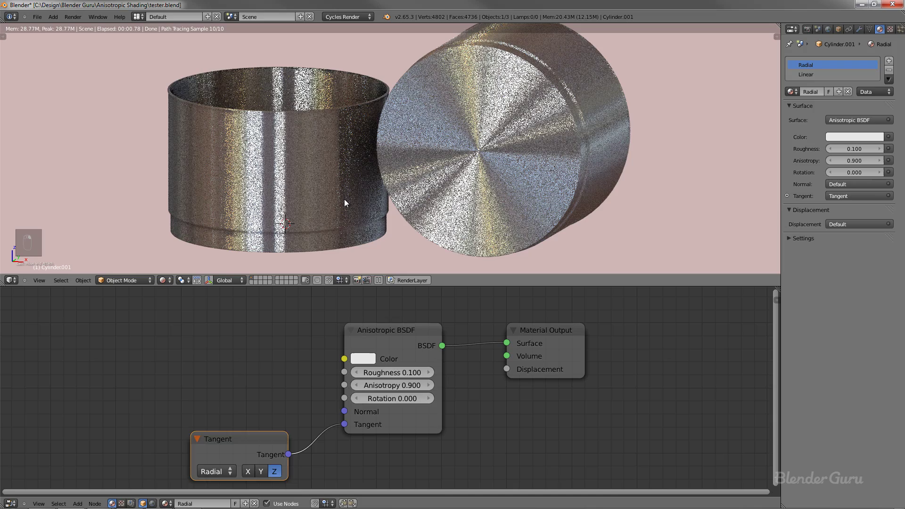
pyautogui.press('g')
pyautogui.click(434, 230)
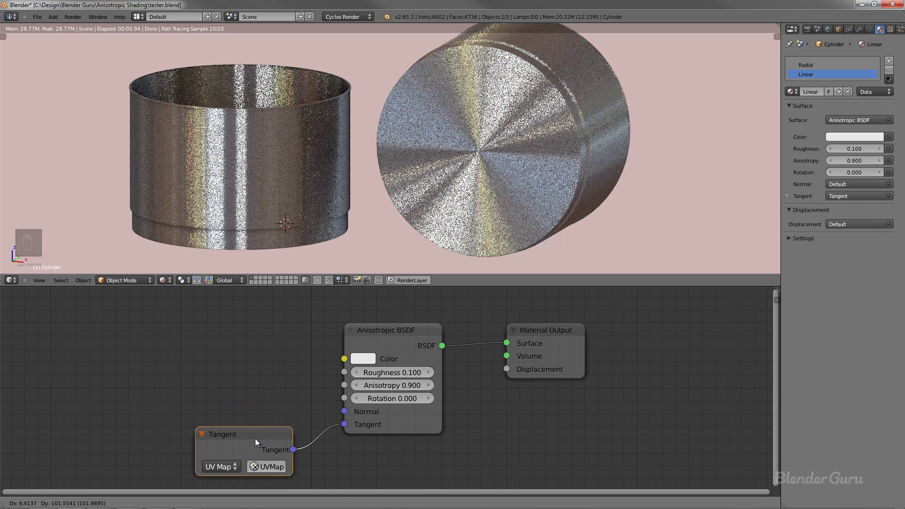
pyautogui.press('g')
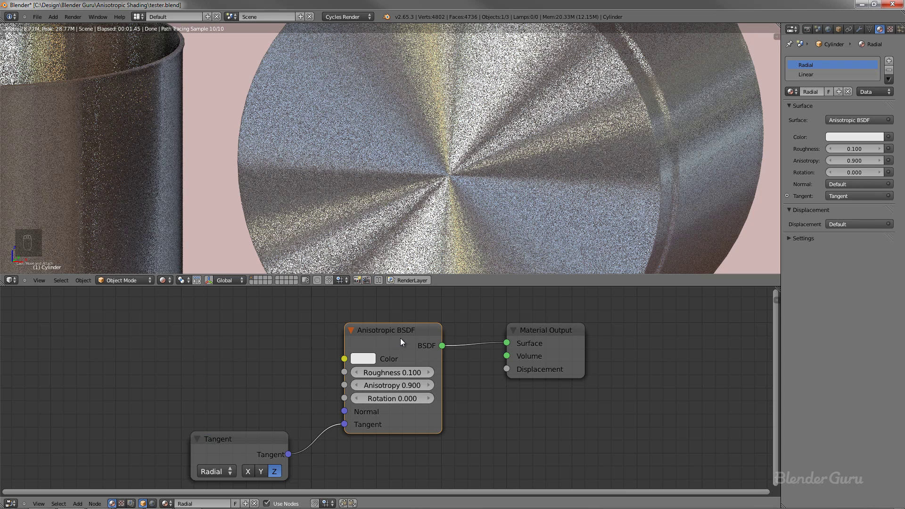
pyautogui.moveTo(595, 249); pyautogui.dragTo(501, 180)
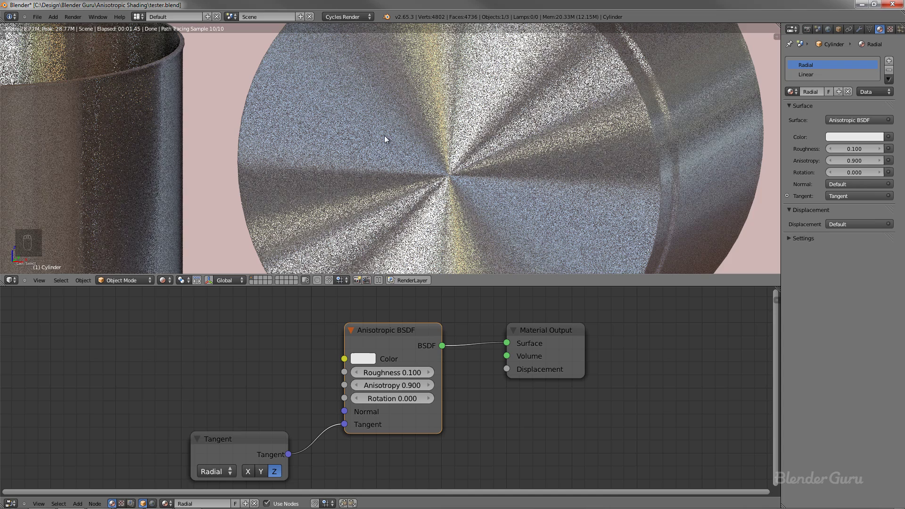
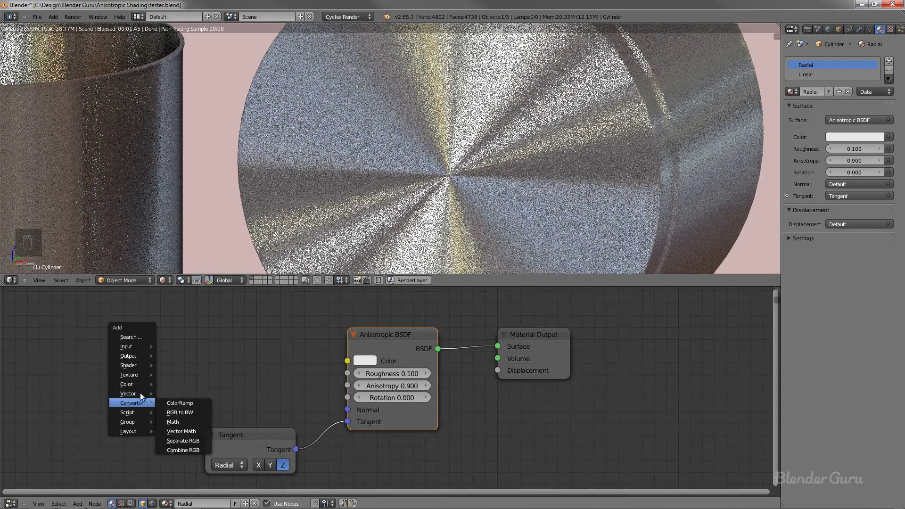
# - Add an Image Texture of brushed_metal_radial.jpg feeding the Anisotropic BSDF colour, zooming on the grain
pyautogui.press('shift+a')
pyautogui.press('g')
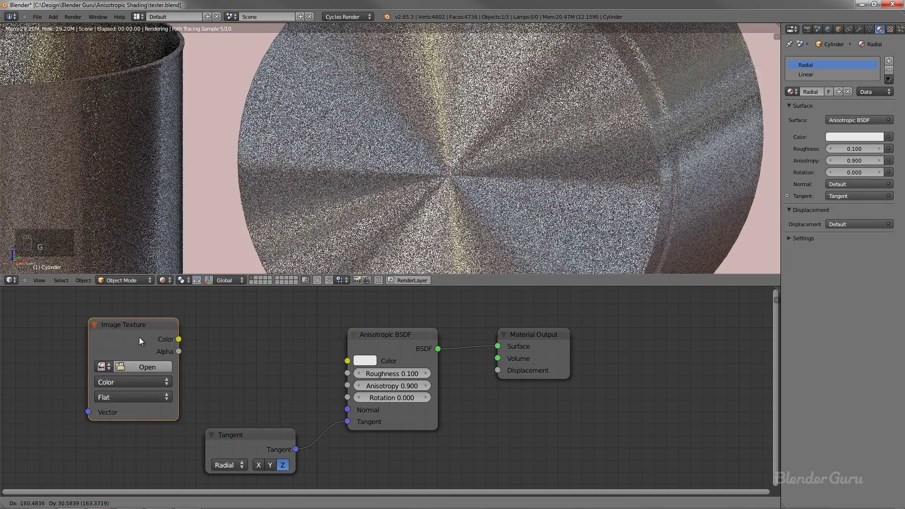
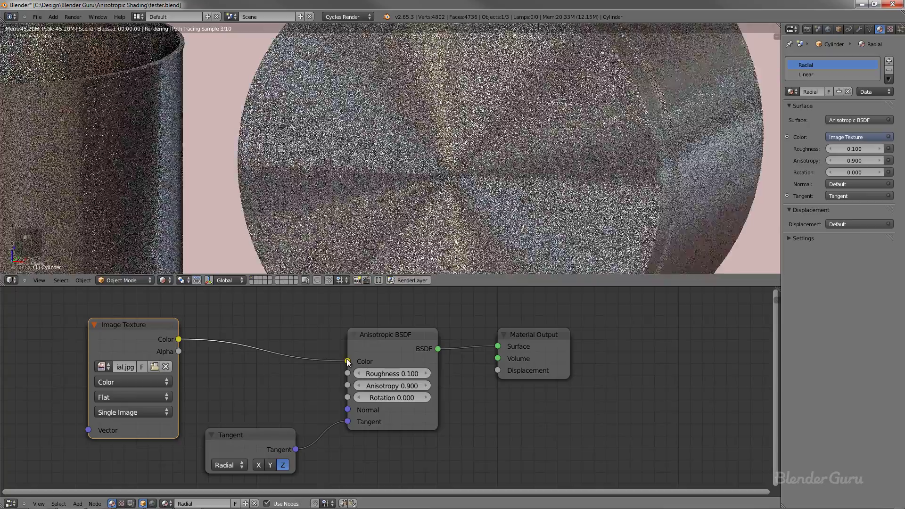
pyautogui.click(351, 363)
pyautogui.middleClick(508, 207)
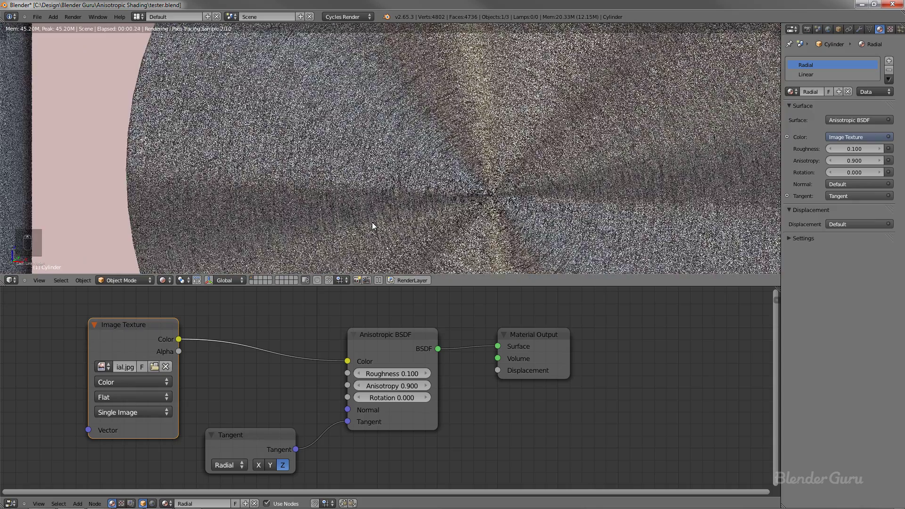
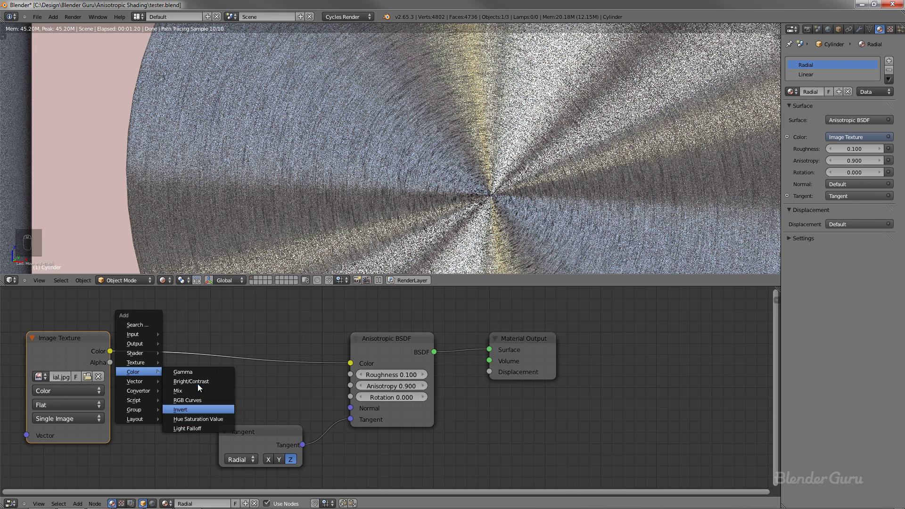
# - Insert a ColorRamp between the image and shader colour, setting its black stop to grey
pyautogui.press('shift+a')
pyautogui.press('g')
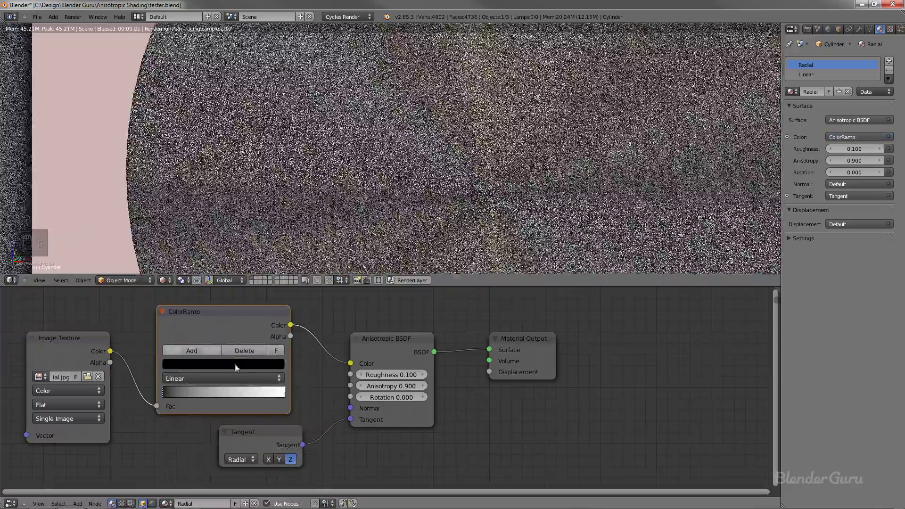
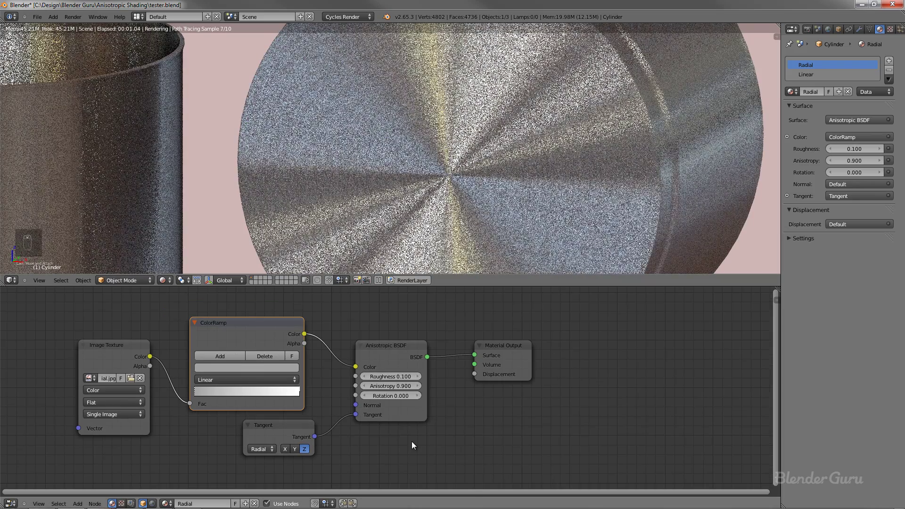
# - Add a Math node set to Multiply and drag a link into its Value input
pyautogui.press('shift+a')
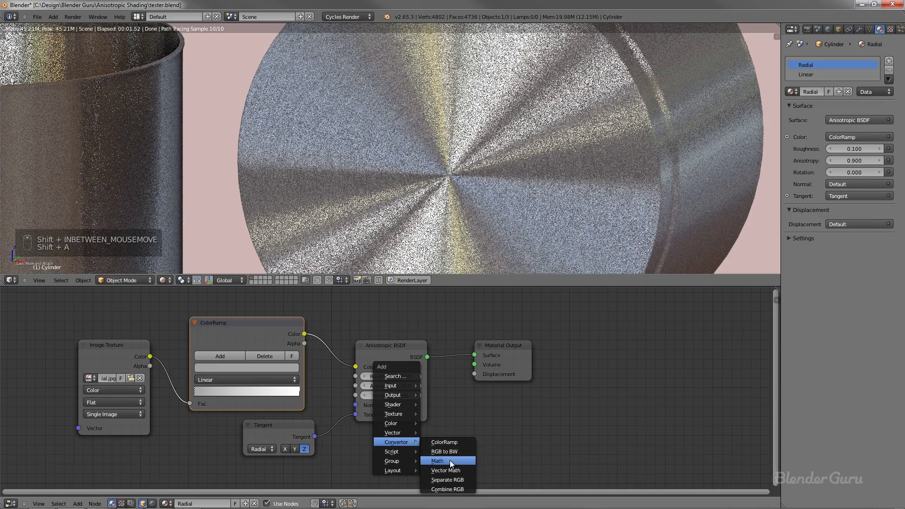
pyautogui.press('g')
pyautogui.moveTo(313, 387); pyautogui.dragTo(185, 365)
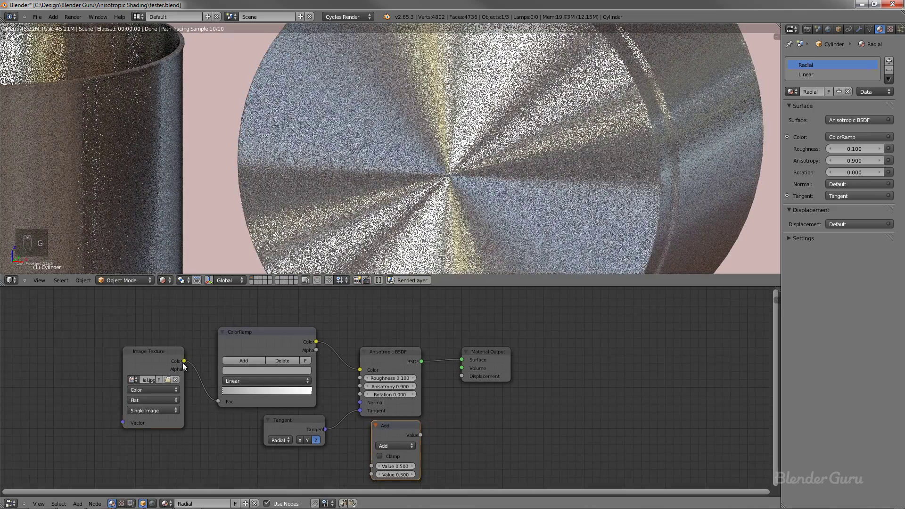